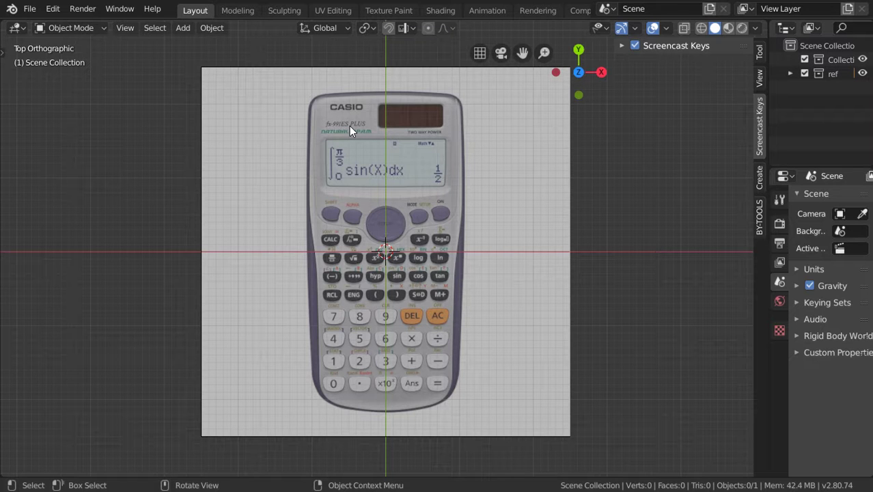
Add a plane via Shift+A, move it up over the calculator's top half, and enter Edit Mode.
{"action": "left_click", "coordinate": [421, 167]}
{"action": "scroll", "scroll_direction": "up", "scroll_amount": 3}
{"action": "scroll", "scroll_direction": "down", "scroll_amount": 3}
{"action": "middle_click", "coordinate": [407, 171]}
{"action": "key", "text": "shift+a"}
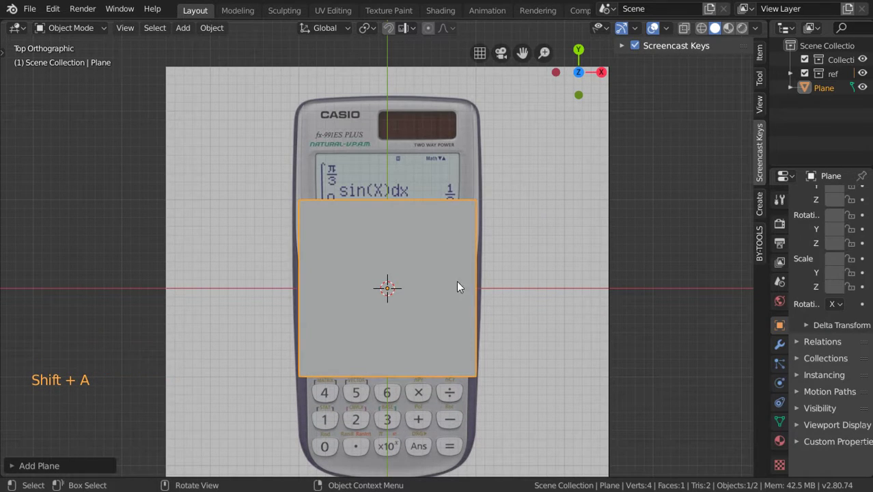
{"action": "key", "text": "g"}
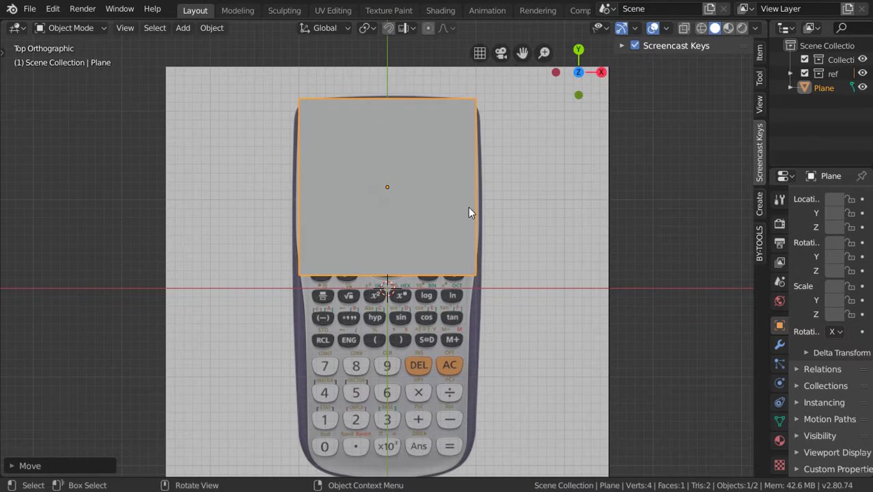
{"action": "key", "text": "Tab"}
Loop-cut the plane down its centre, delete the left half's vertices, and start adding a Mirror modifier.
{"action": "key", "text": "ctrl+r"}
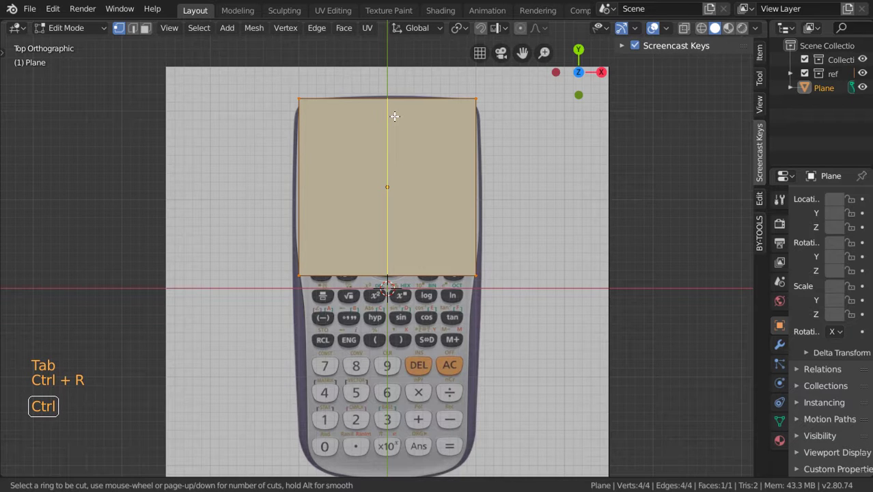
{"action": "left_click", "coordinate": [303, 169]}
{"action": "key", "text": "x"}
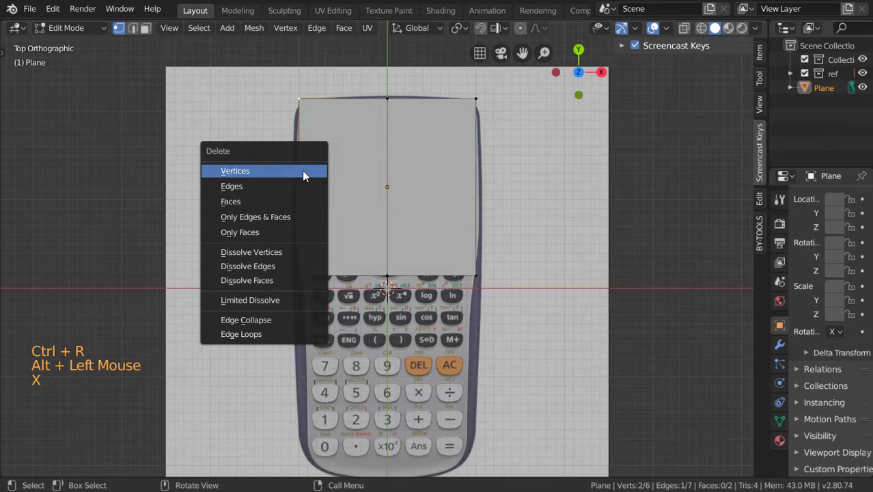
{"action": "left_click", "coordinate": [781, 343]}
{"action": "left_click", "coordinate": [823, 205]}
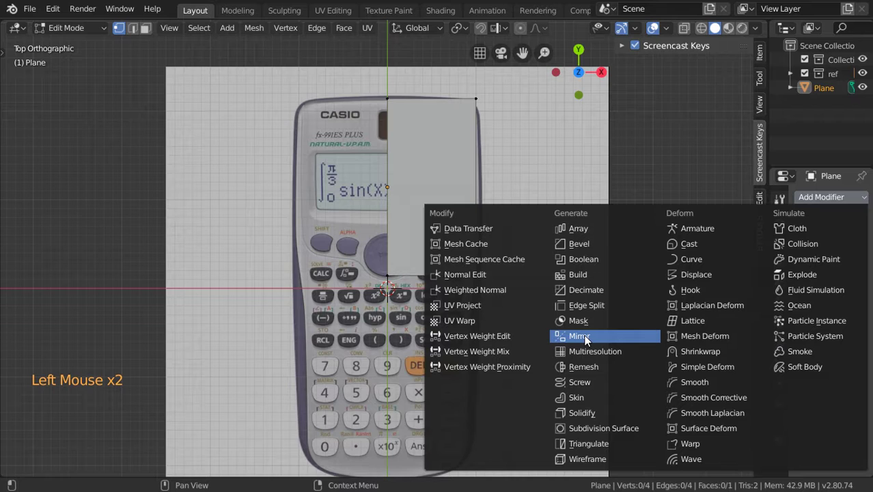
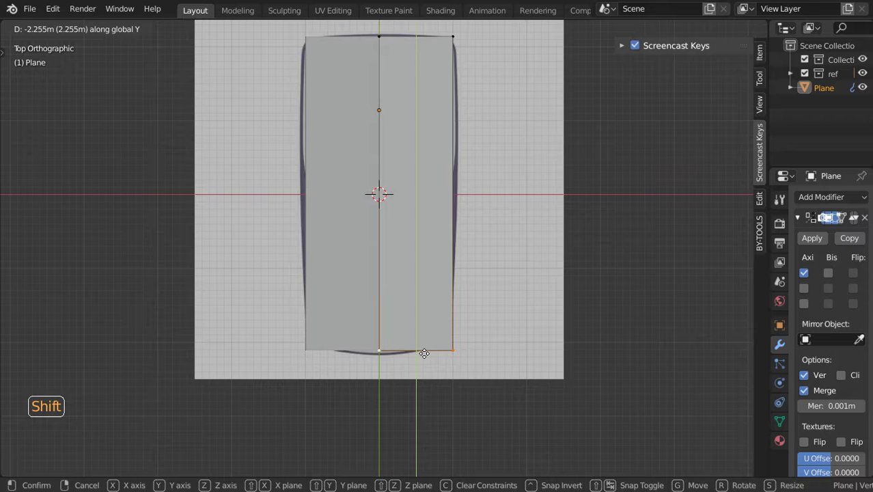
Stretch the plane to full height, add an edge loop, and move an edge vertex onto the side outline.
{"action": "key", "text": "z"}
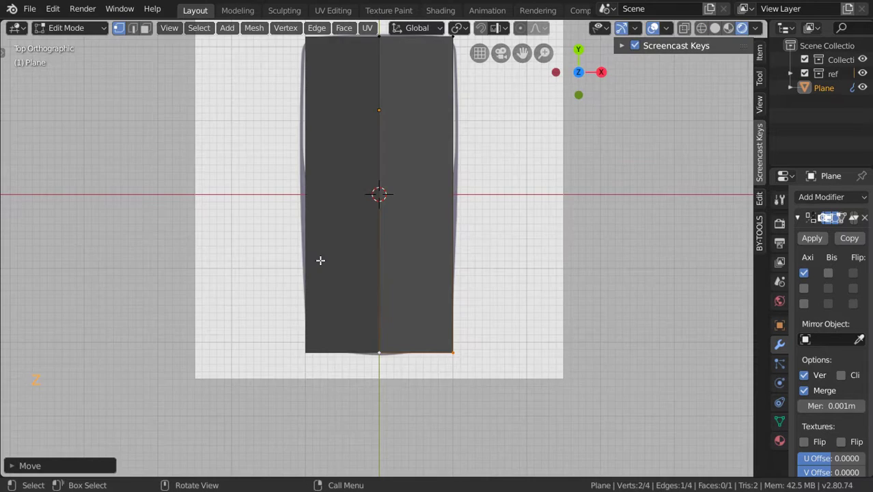
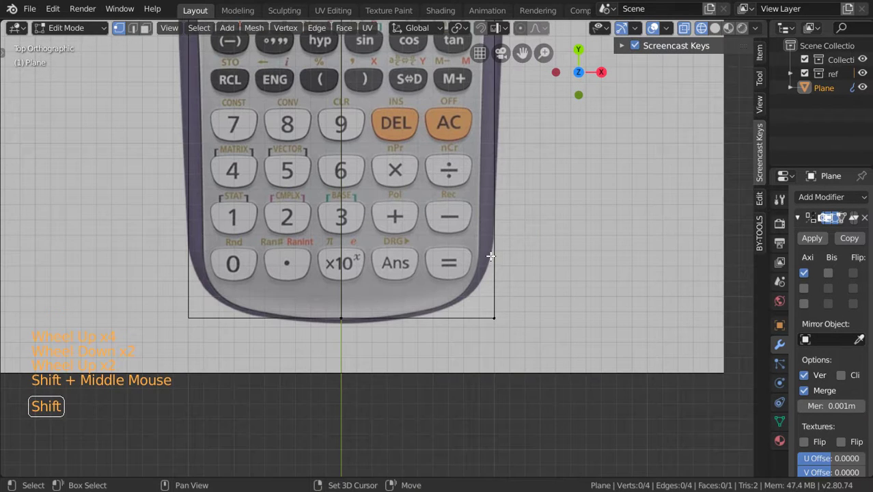
{"action": "key", "text": "ctrl+r"}
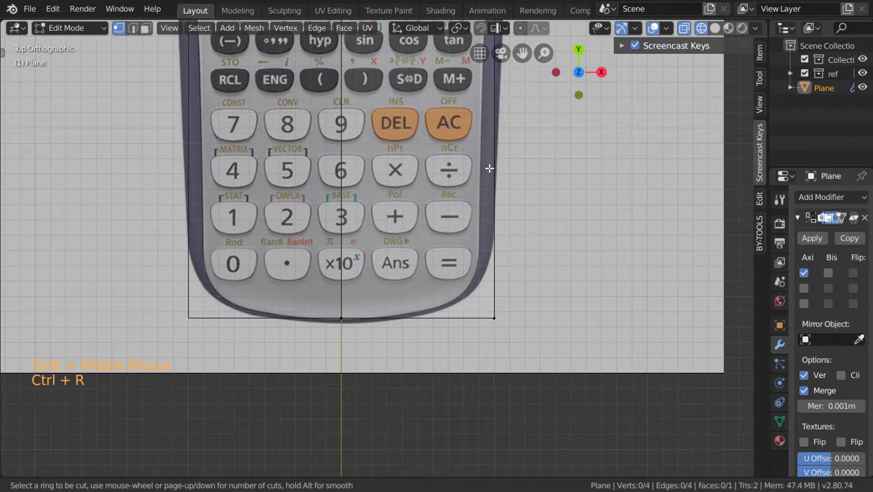
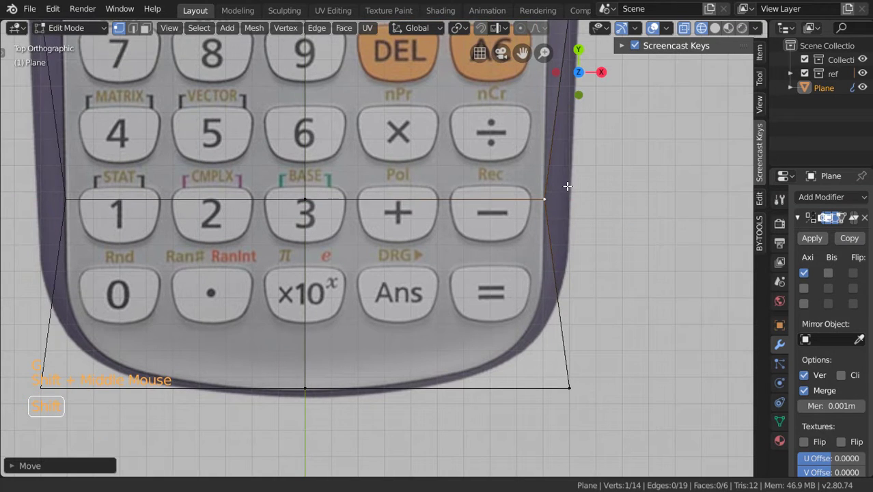
{"action": "left_click", "coordinate": [544, 217]}
{"action": "key", "text": "g"}
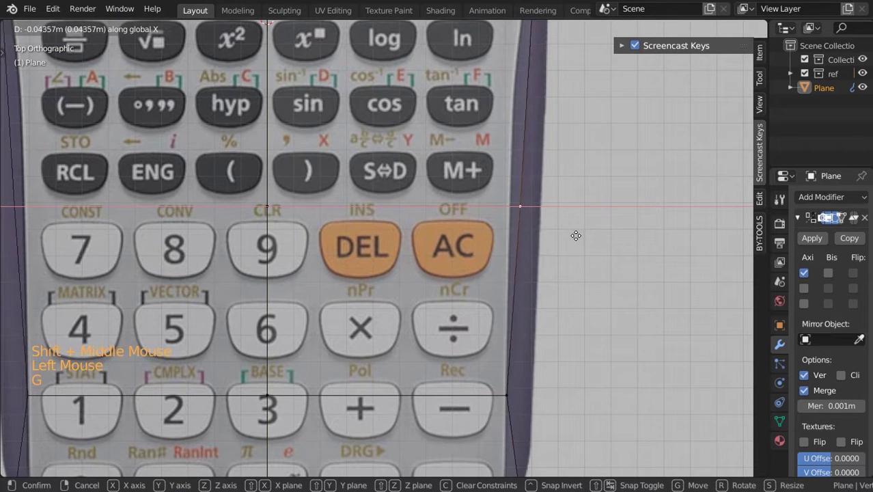
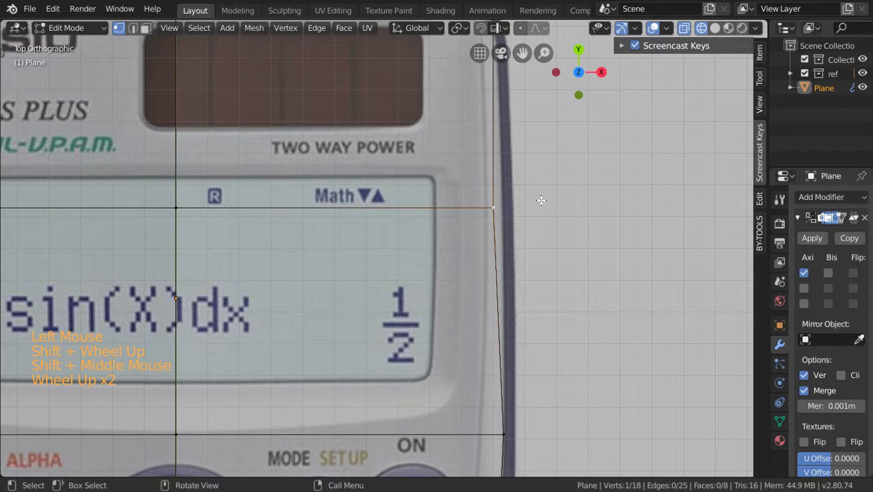
Nudge the side, corner and centre vertices onto the calculator's curved top outline.
{"action": "key", "text": "g"}
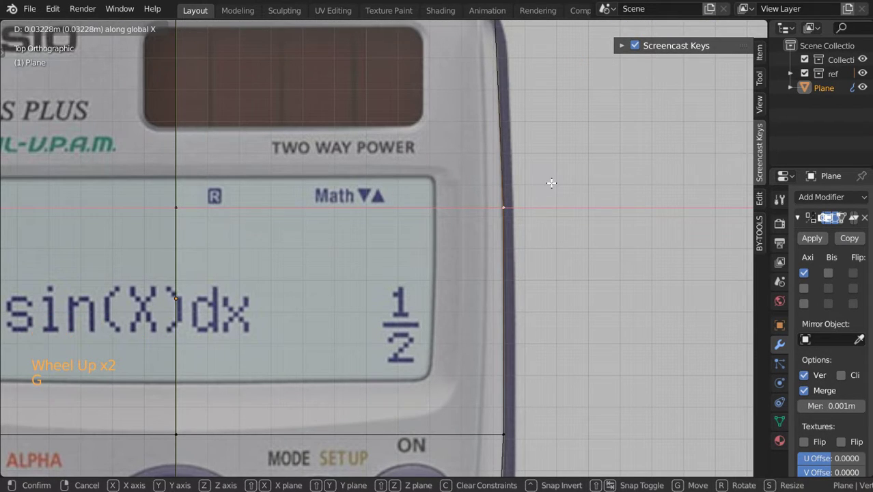
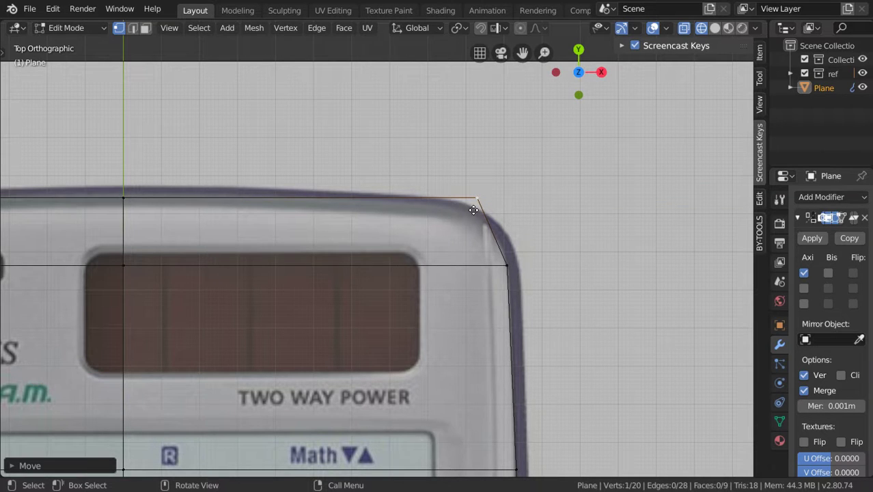
{"action": "key", "text": "g"}
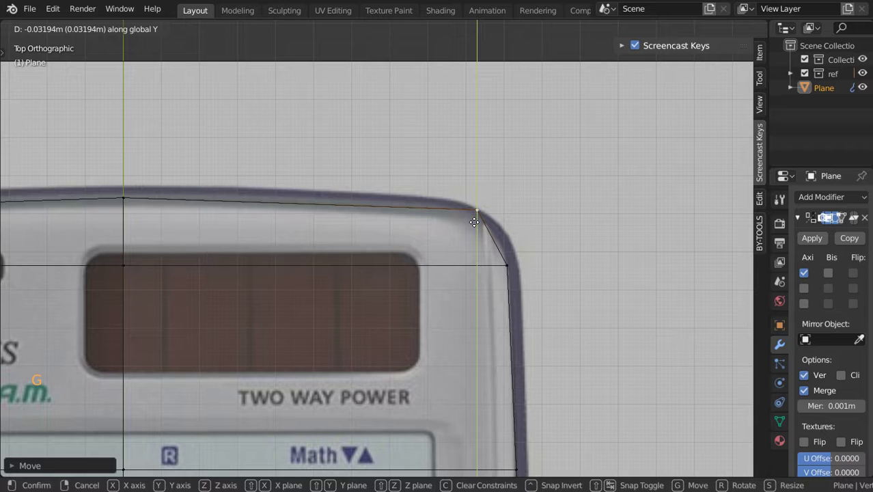
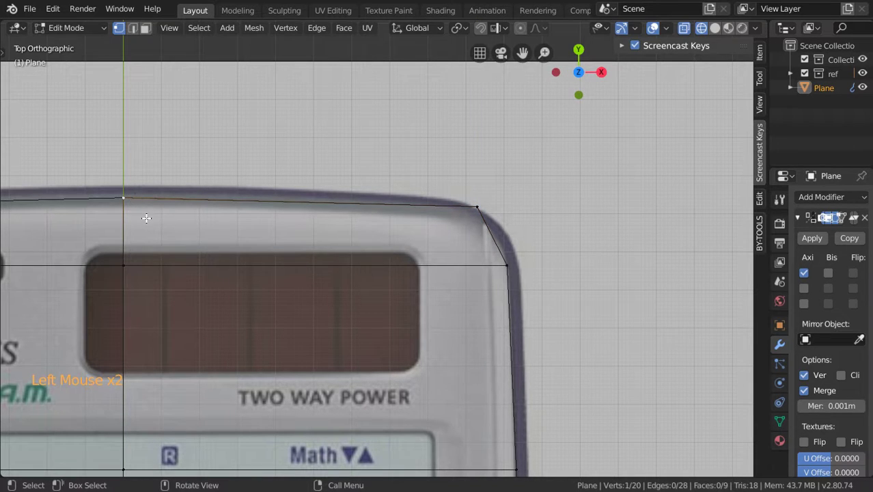
{"action": "key", "text": "g"}
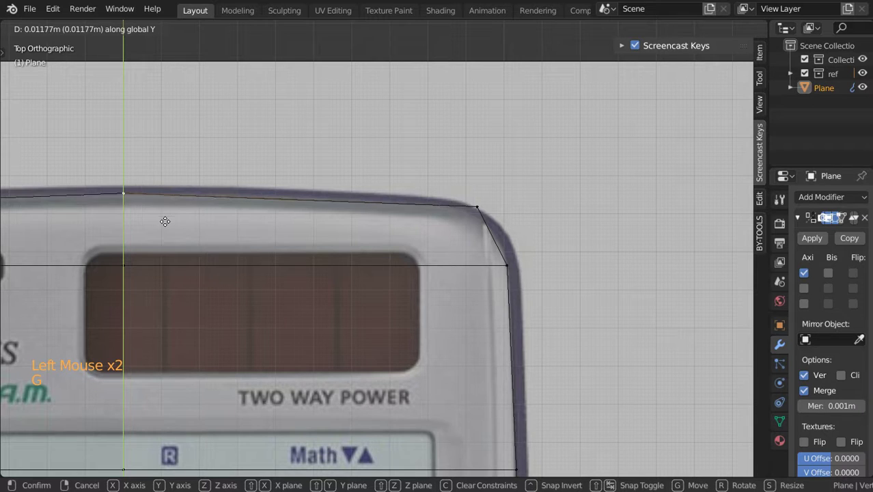
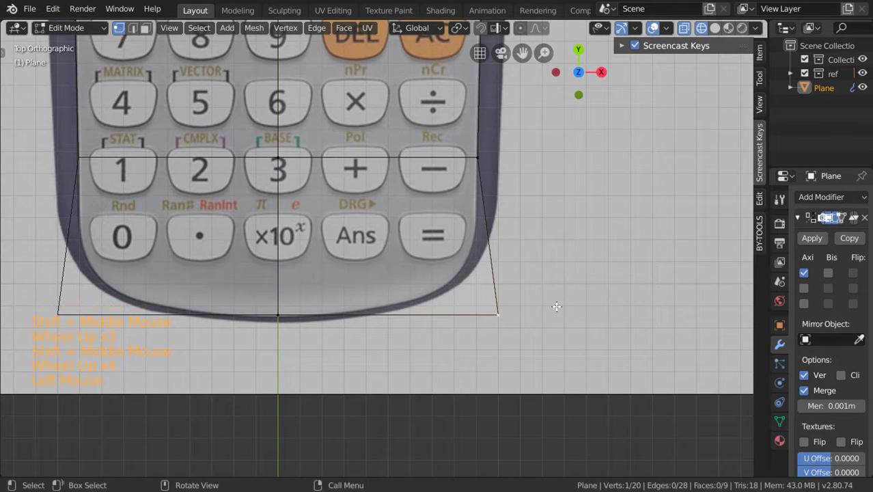
Add an edge loop near the bottom corner and place its vertices along the rounded corner curve.
{"action": "key", "text": "g"}
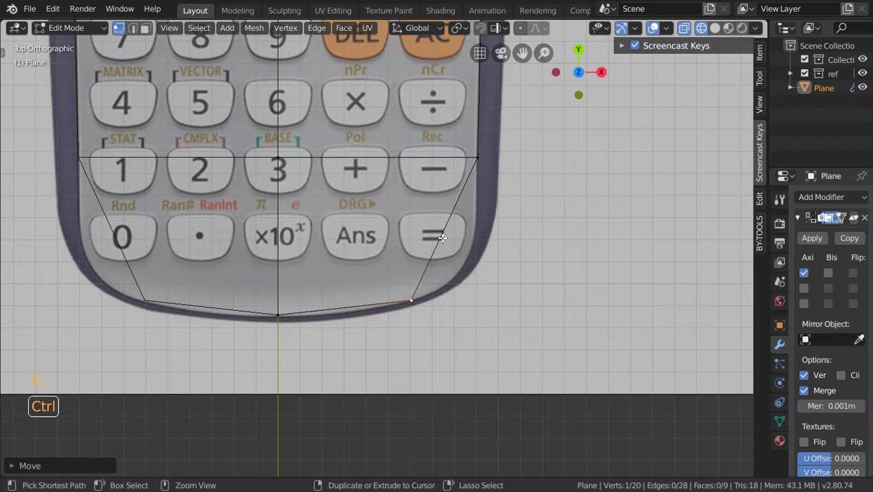
{"action": "key", "text": "ctrl+r"}
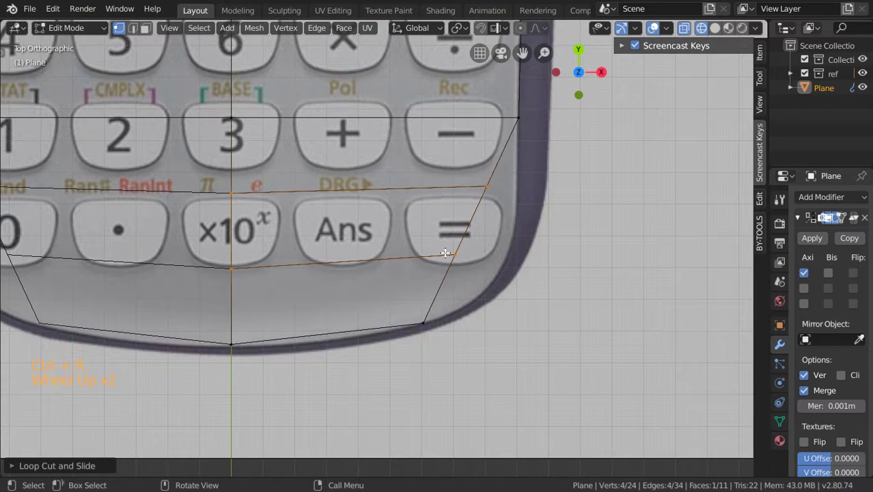
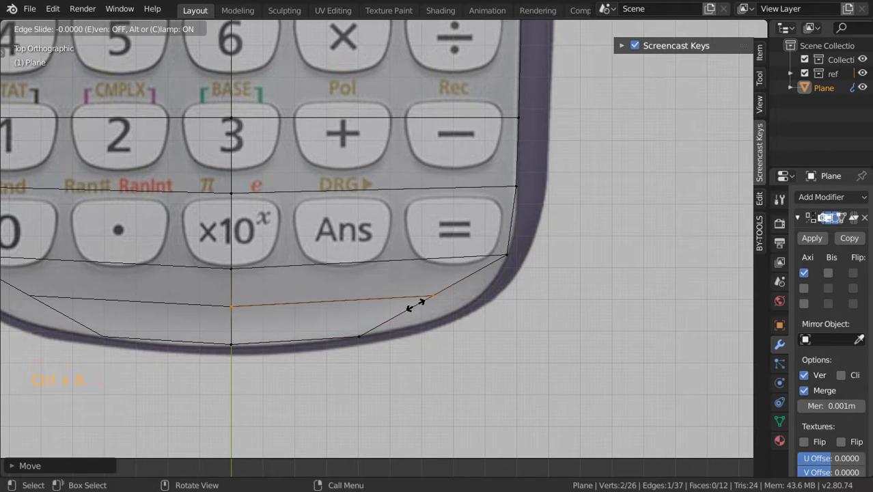
{"action": "key", "text": "ctrl+r"}
{"action": "key", "text": "g"}
{"action": "left_click", "coordinate": [451, 301]}
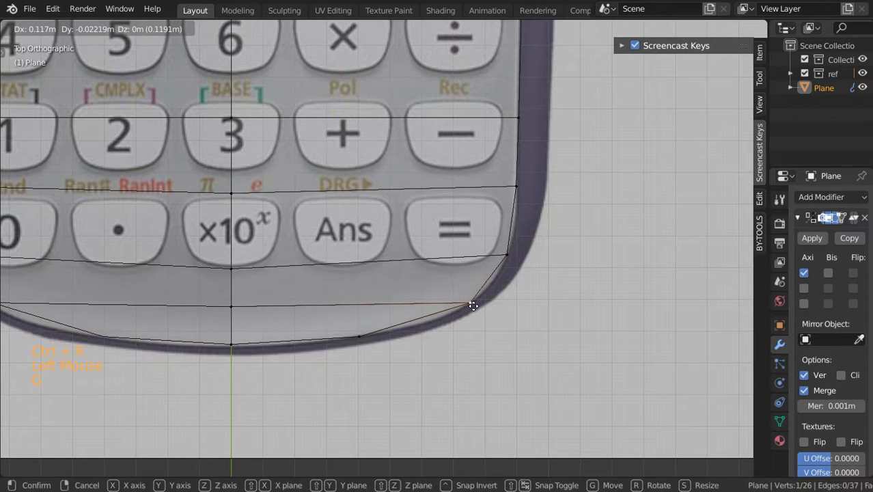
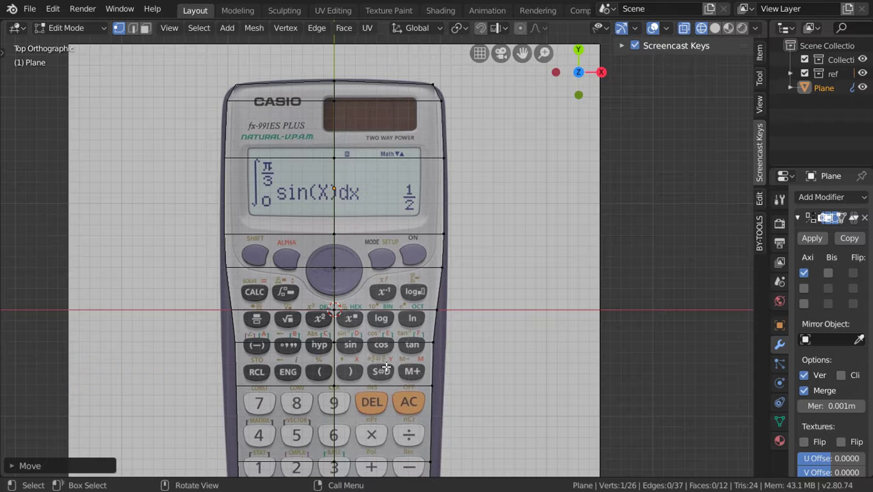
Return to Object Mode and orbit the opaque mirrored outline to inspect its shape.
{"action": "key", "text": "Tab"}
{"action": "middle_click", "coordinate": [397, 398]}
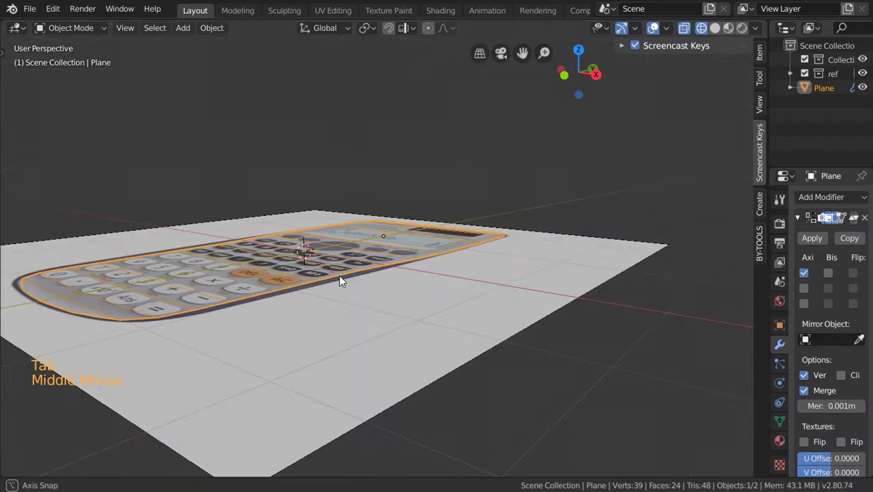
{"action": "scroll", "scroll_direction": "down", "scroll_amount": 3}
{"action": "key", "text": "shift+z"}
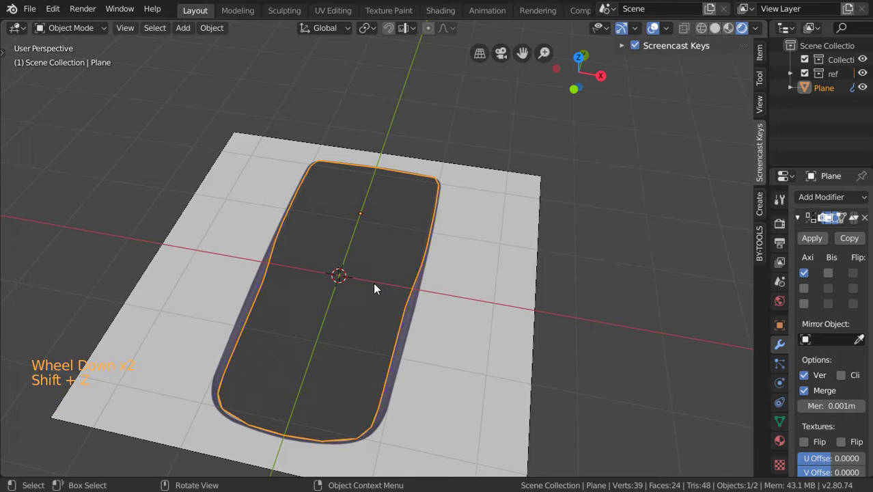
{"action": "left_click", "coordinate": [567, 221]}
{"action": "left_click", "coordinate": [444, 270]}
{"action": "middle_click", "coordinate": [445, 269]}
Go back to Top view with X-ray shading and re-enter Edit Mode.
{"action": "key", "text": "KP_7"}
{"action": "key", "text": "shift+z"}
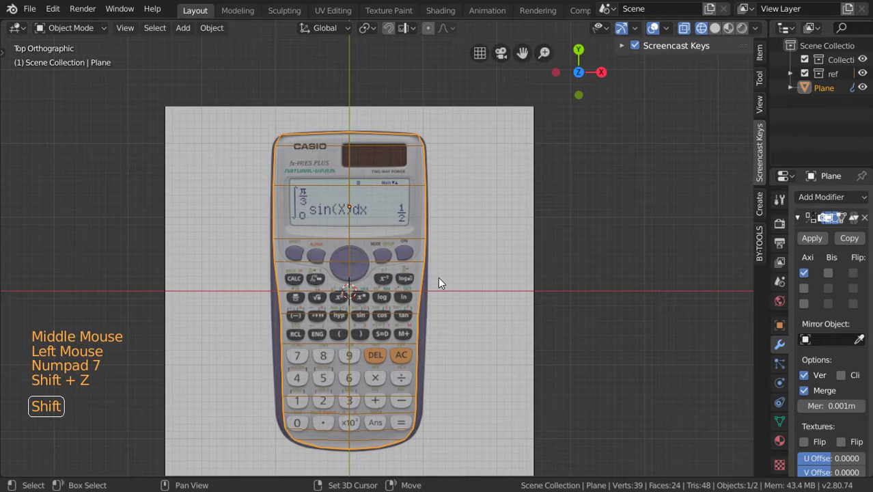
{"action": "key", "text": "Tab"}
Select the outer outline edges, extrude them into a border ring, and scale it outward to match the outline.
{"action": "scroll", "scroll_direction": "up", "scroll_amount": 3}
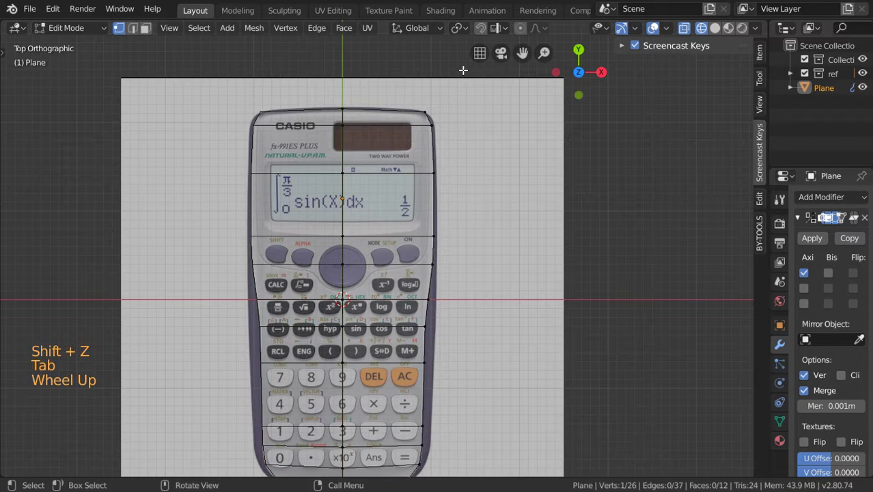
{"action": "key", "text": "2"}
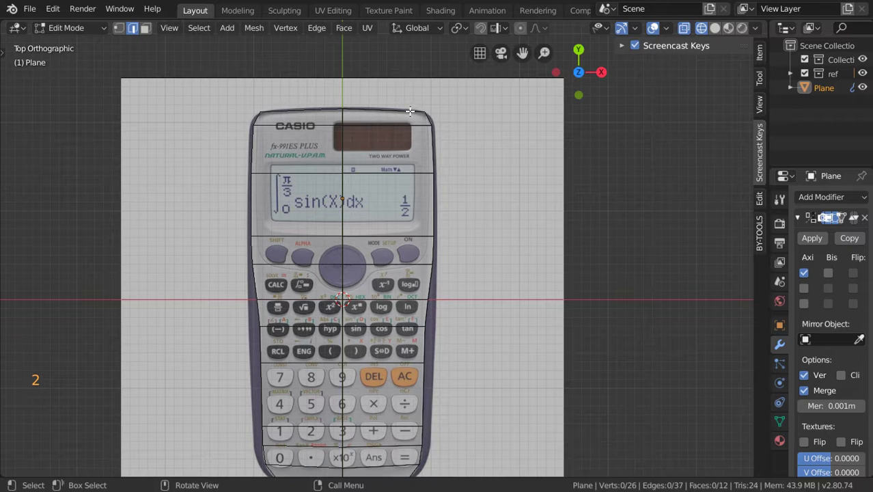
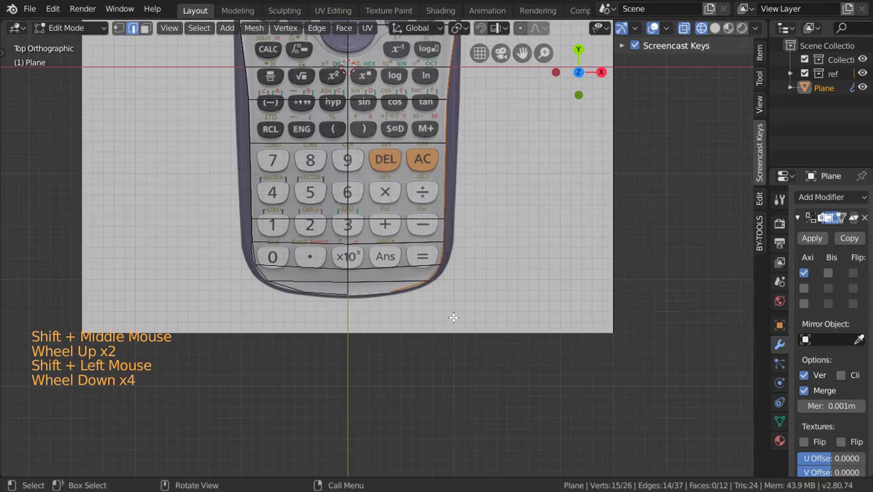
{"action": "scroll", "scroll_direction": "up", "scroll_amount": 3}
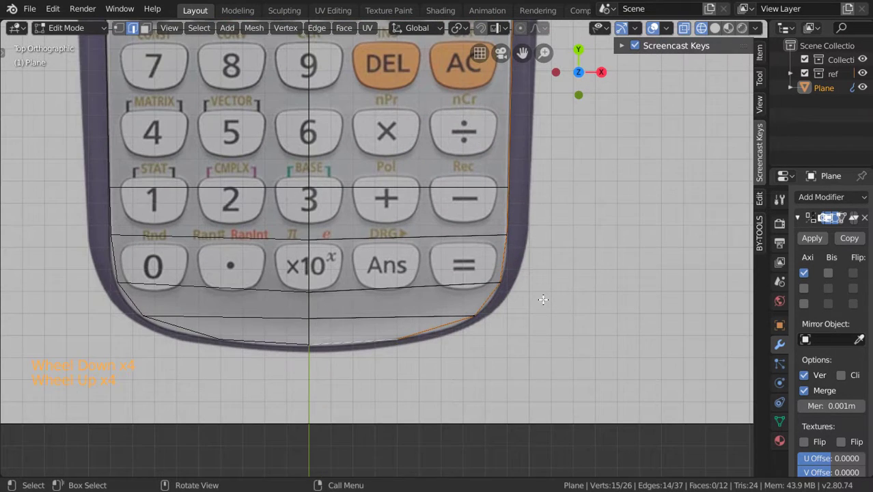
{"action": "scroll", "scroll_direction": "down", "scroll_amount": 3}
{"action": "key", "text": "e"}
{"action": "scroll", "scroll_direction": "down", "scroll_amount": 3}
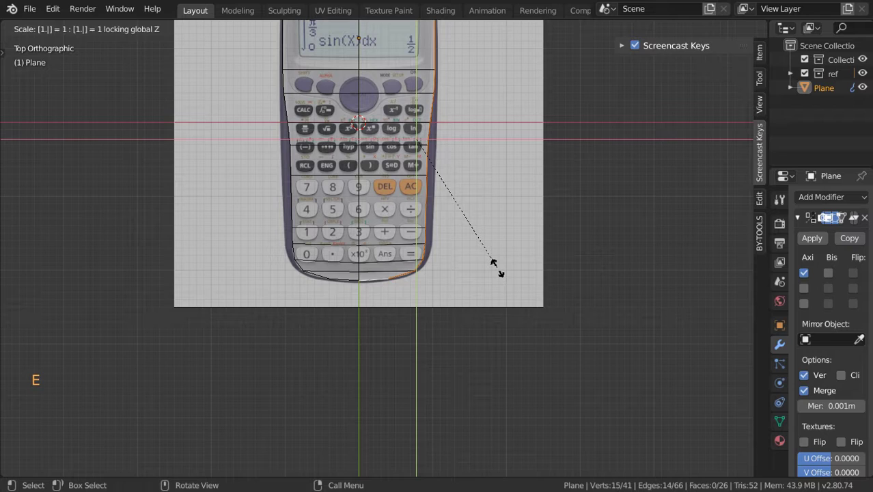
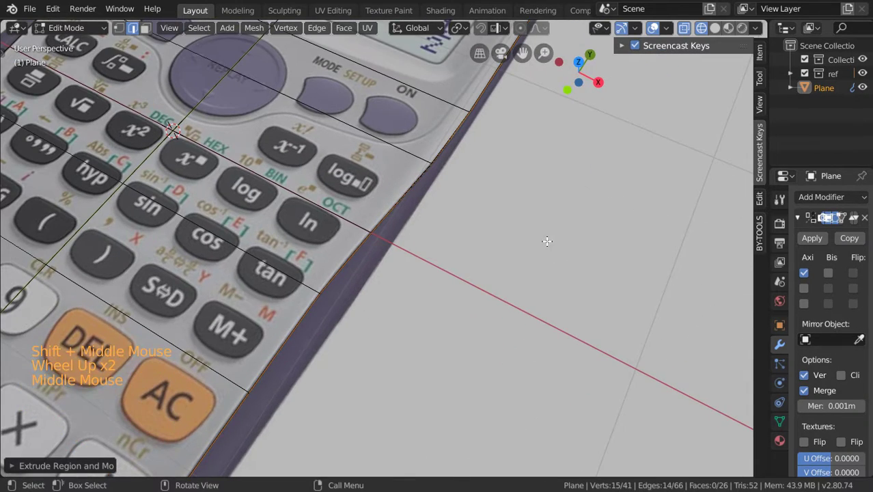
{"action": "key", "text": "shift+s"}
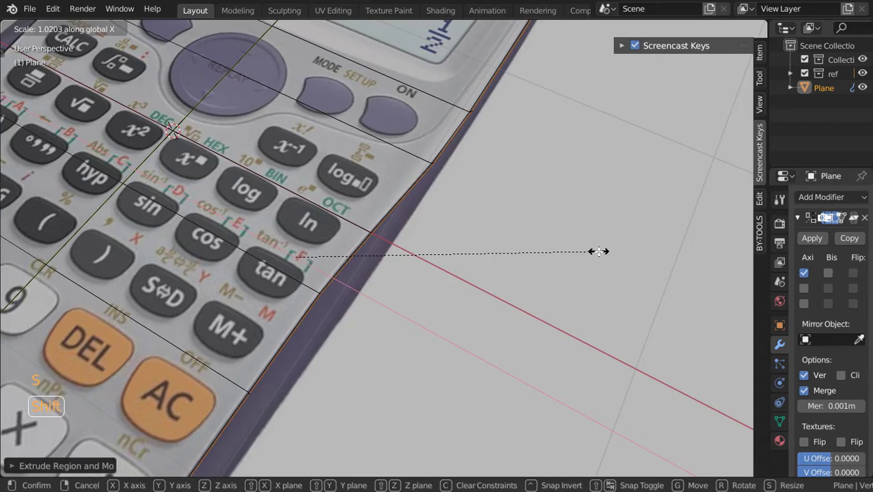
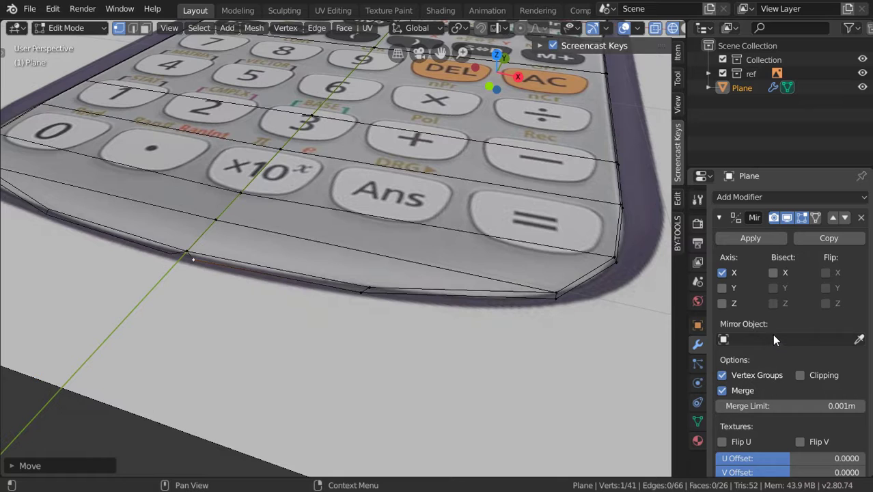
Enable Clipping on the Mirror modifier and lower the front border vertices into a thin side wall.
{"action": "scroll", "scroll_direction": "down", "scroll_amount": 3}
{"action": "left_click", "coordinate": [808, 377]}
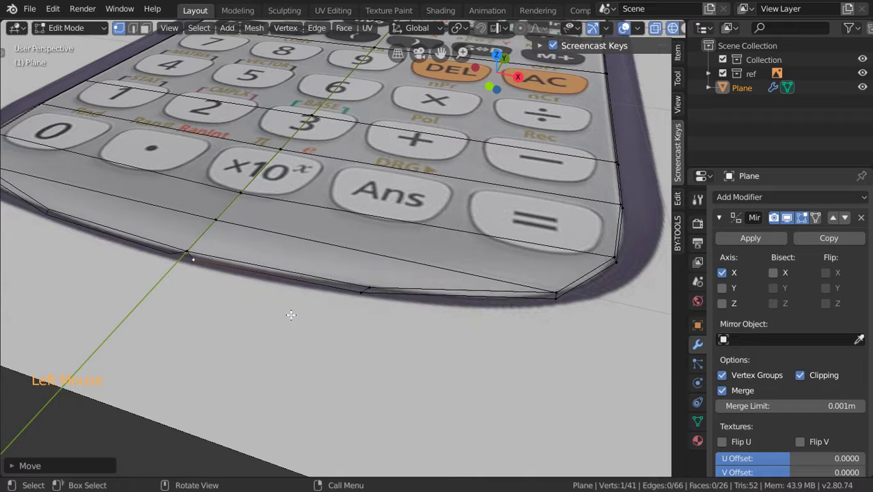
{"action": "key", "text": "g"}
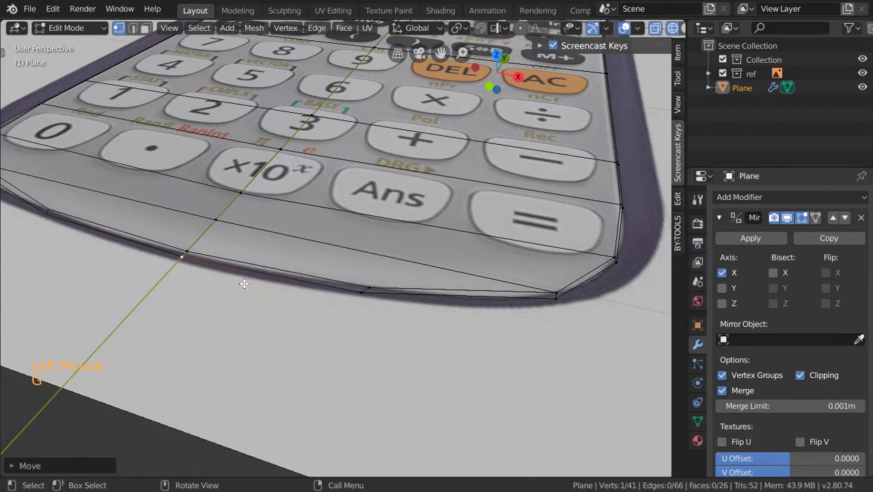
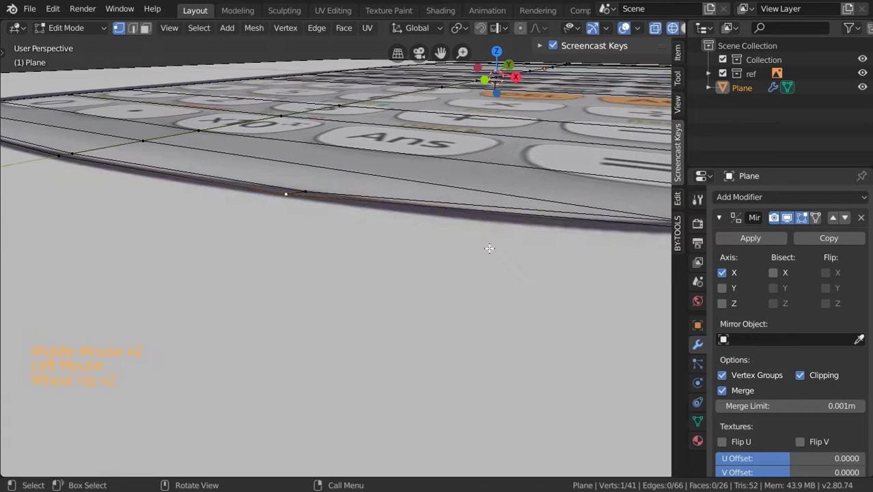
{"action": "scroll", "scroll_direction": "down", "scroll_amount": 3}
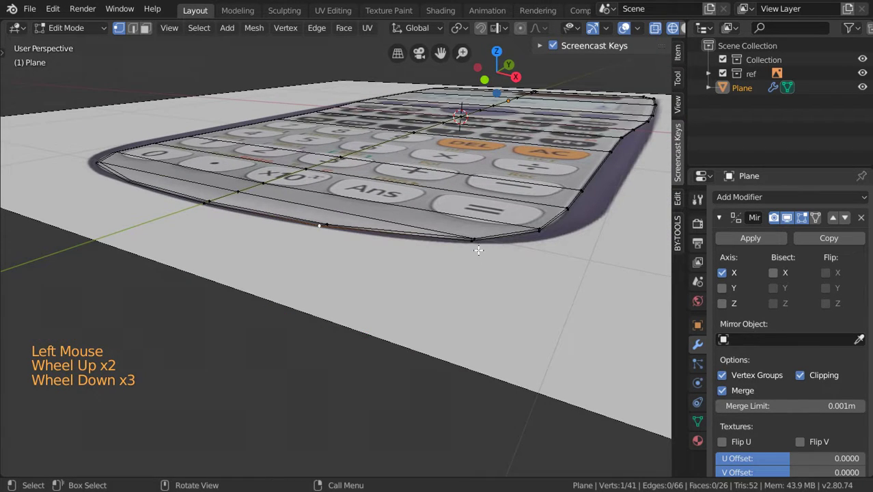
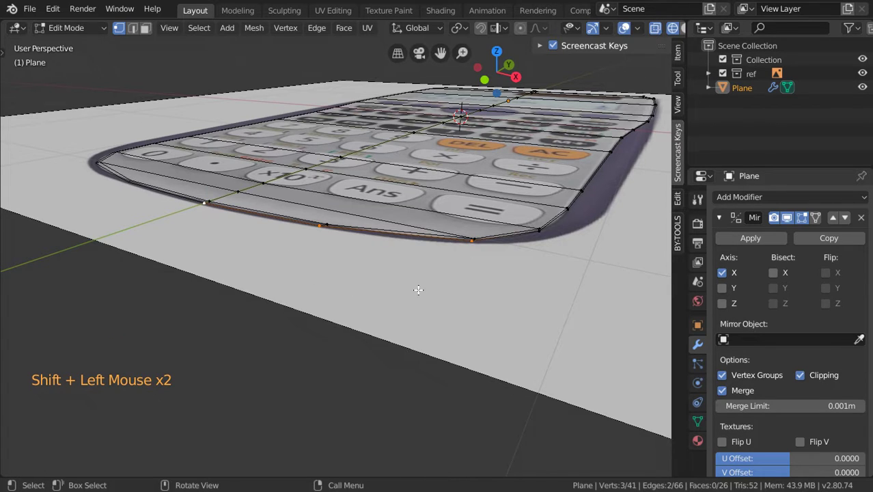
{"action": "key", "text": "g"}
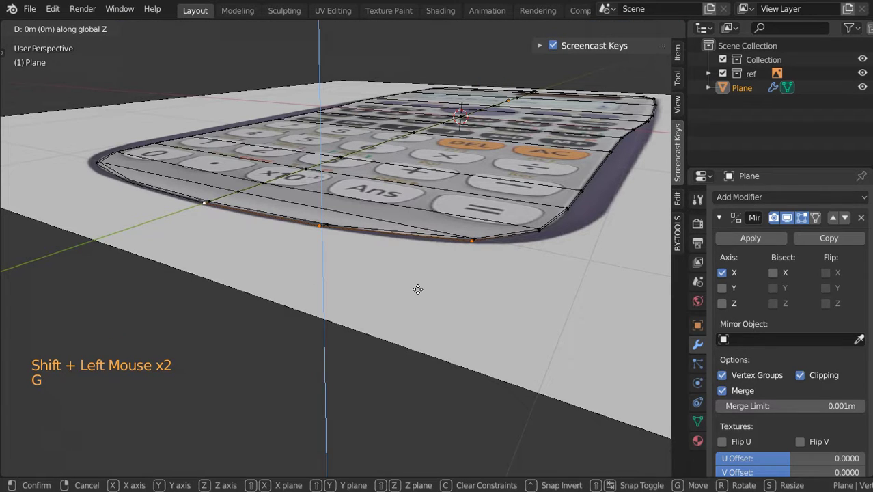
{"action": "scroll", "scroll_direction": "down", "scroll_amount": 3}
Return to Object Mode and orbit around the slab to inspect its front edge and corners.
{"action": "key", "text": "Tab"}
{"action": "middle_click", "coordinate": [405, 305]}
{"action": "scroll", "scroll_direction": "down", "scroll_amount": 3}
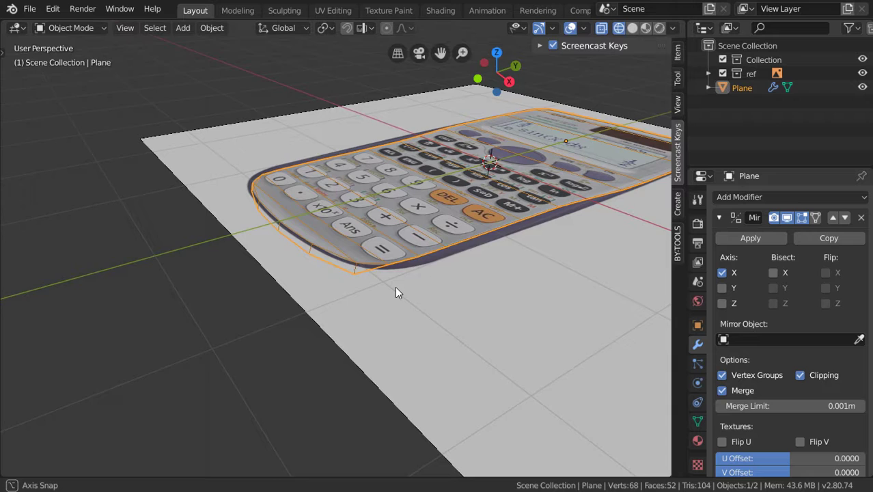
{"action": "middle_click", "coordinate": [365, 282]}
{"action": "scroll", "scroll_direction": "up", "scroll_amount": 3}
{"action": "scroll", "scroll_direction": "down", "scroll_amount": 3}
{"action": "middle_click", "coordinate": [474, 256]}
{"action": "middle_click", "coordinate": [243, 258]}
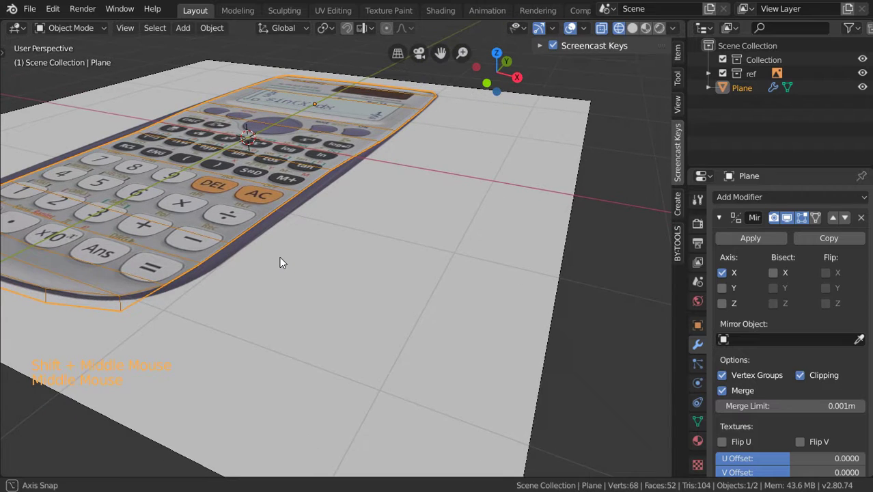
{"action": "middle_click", "coordinate": [290, 254]}
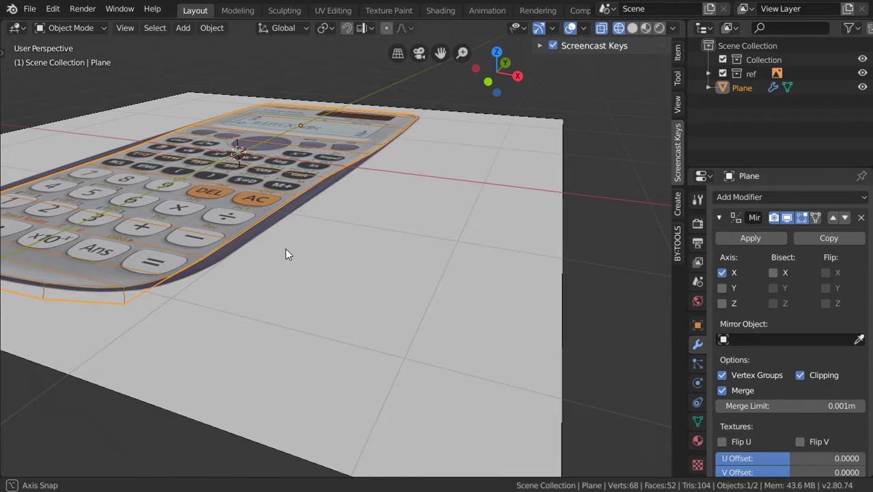
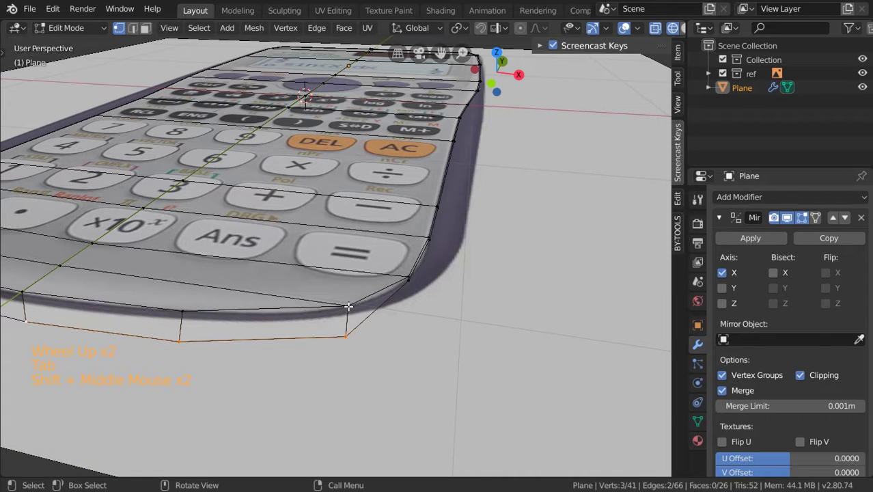
Move the bottom border vertices down for body thickness and check it in Right Orthographic view.
{"action": "scroll", "scroll_direction": "up", "scroll_amount": 3}
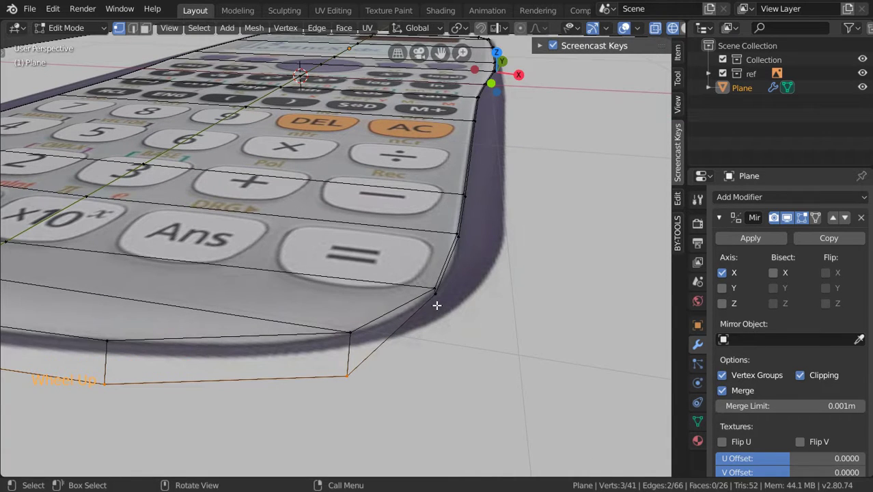
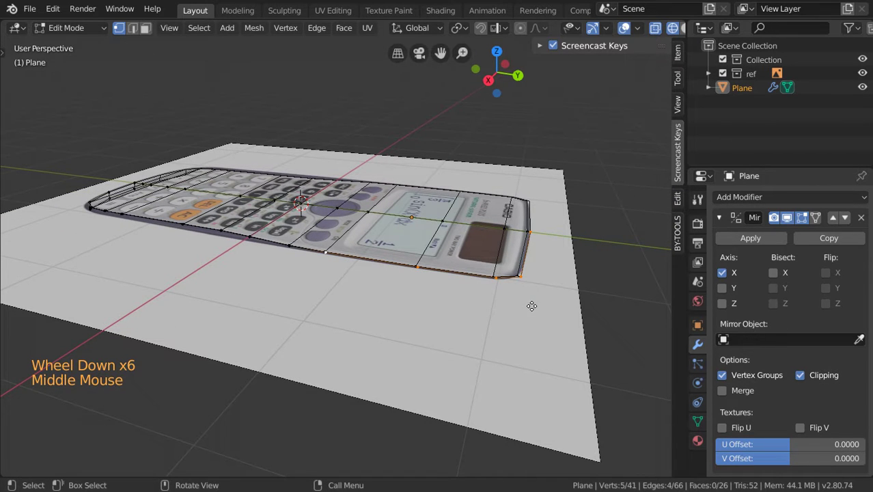
{"action": "key", "text": "g"}
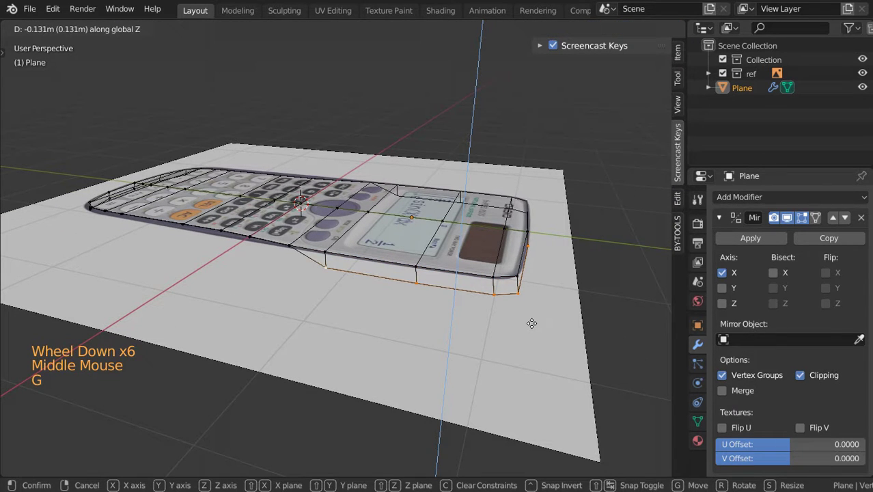
{"action": "key", "text": "KP_3"}
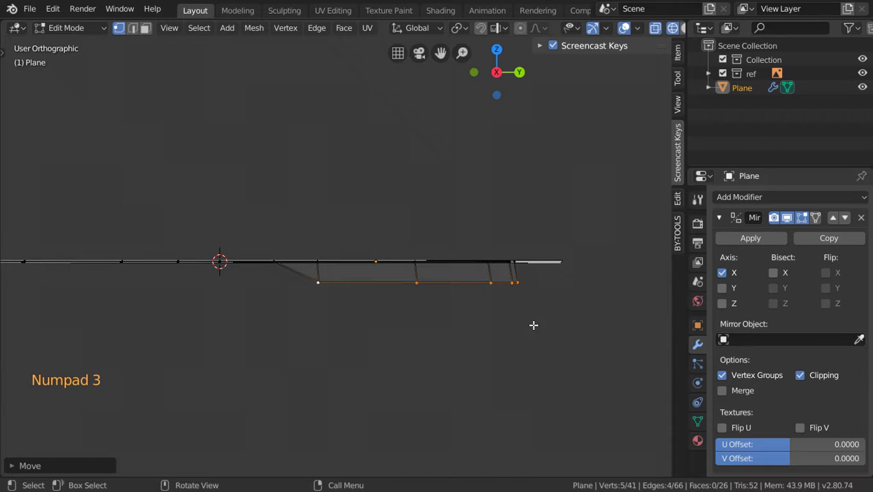
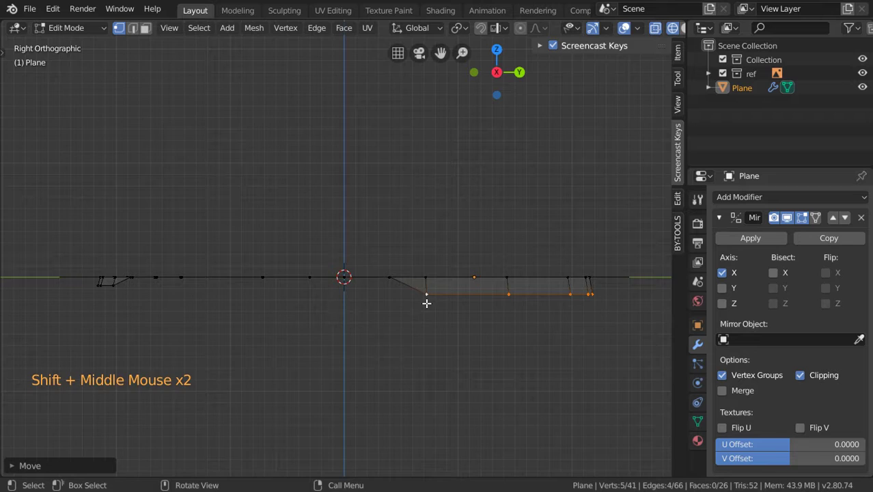
{"action": "scroll", "scroll_direction": "up", "scroll_amount": 3}
{"action": "key", "text": "z"}
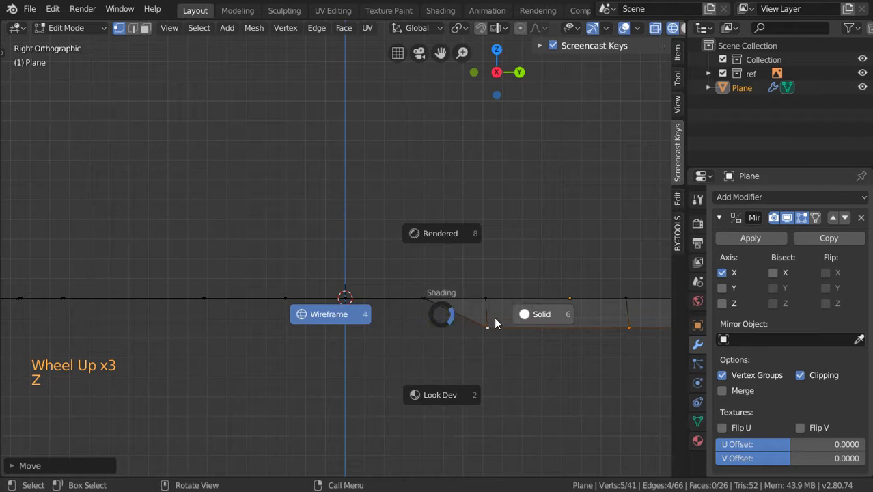
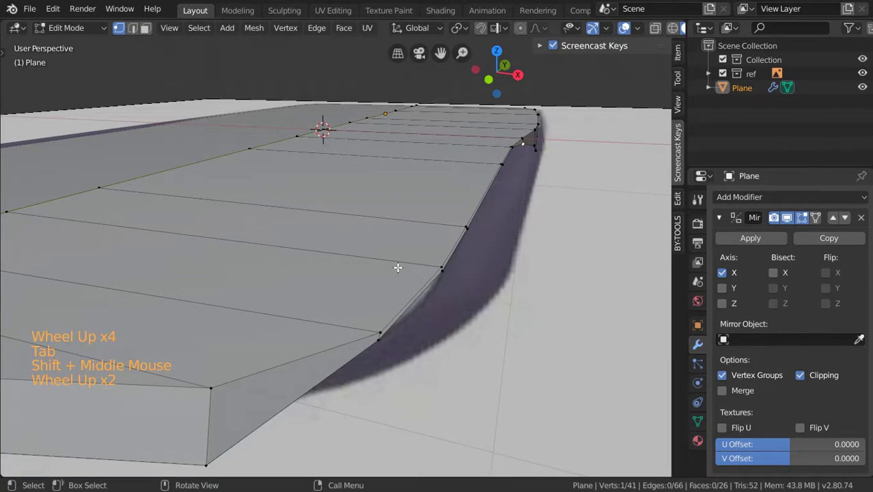
Zoom around the solid-shaded body to check the new side walls.
{"action": "scroll", "scroll_direction": "down", "scroll_amount": 3}
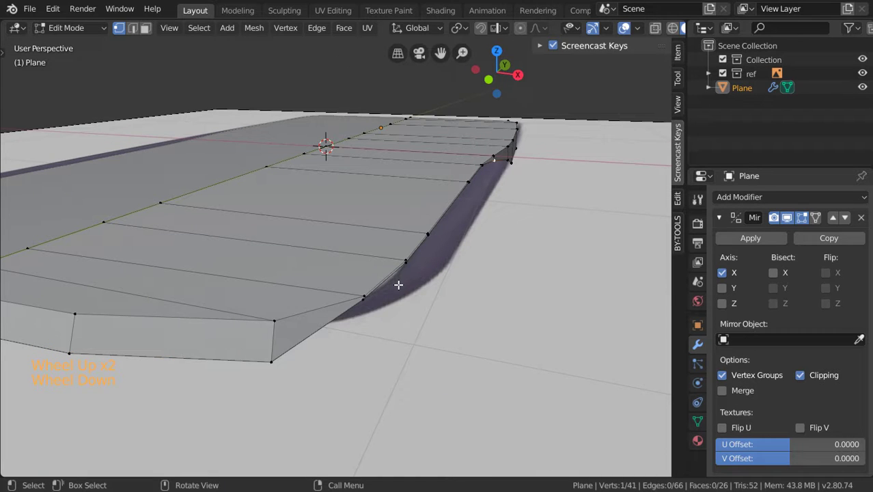
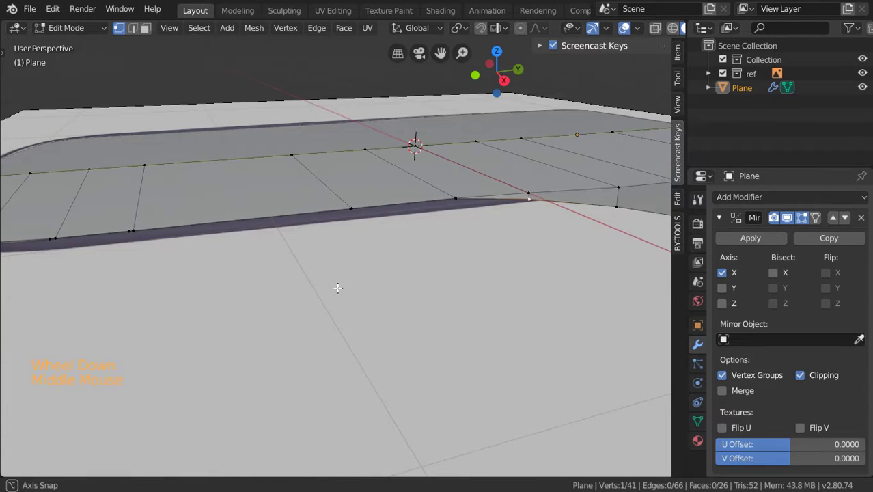
{"action": "scroll", "scroll_direction": "down", "scroll_amount": 3}
{"action": "scroll", "scroll_direction": "down", "scroll_amount": 3}
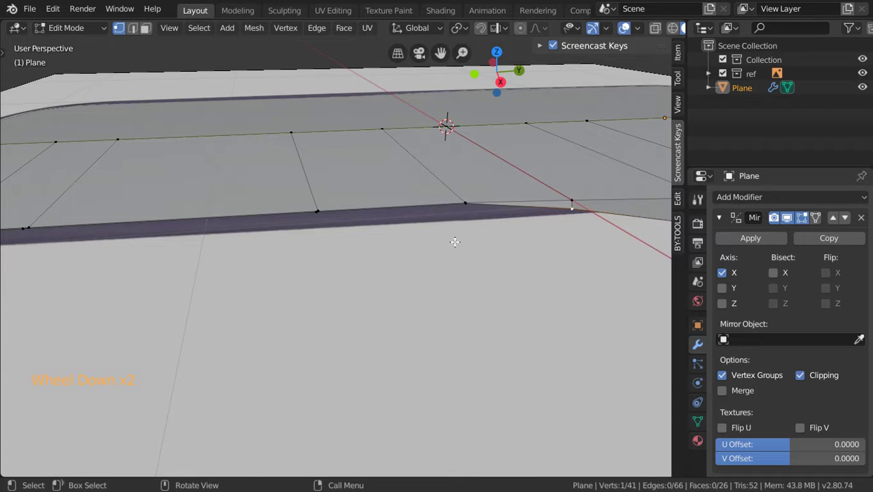
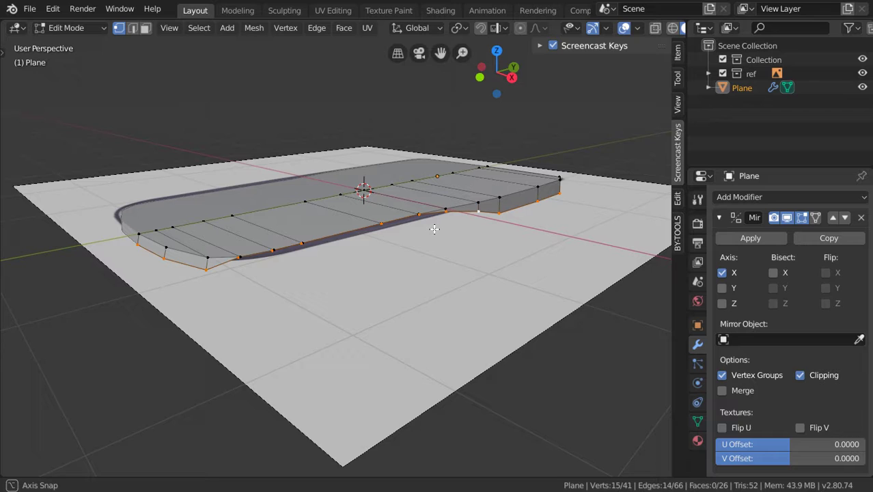
Duplicate the slab's lower rim edges and separate them into their own object.
{"action": "key", "text": "shift+d"}
{"action": "key", "text": "p"}
{"action": "key", "text": "Tab"}
{"action": "right_click", "coordinate": [481, 212]}
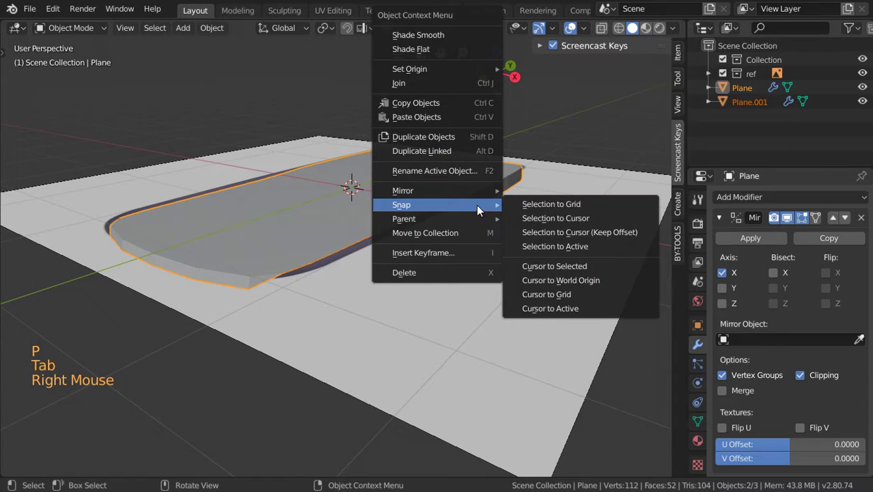
{"action": "left_click", "coordinate": [481, 207]}
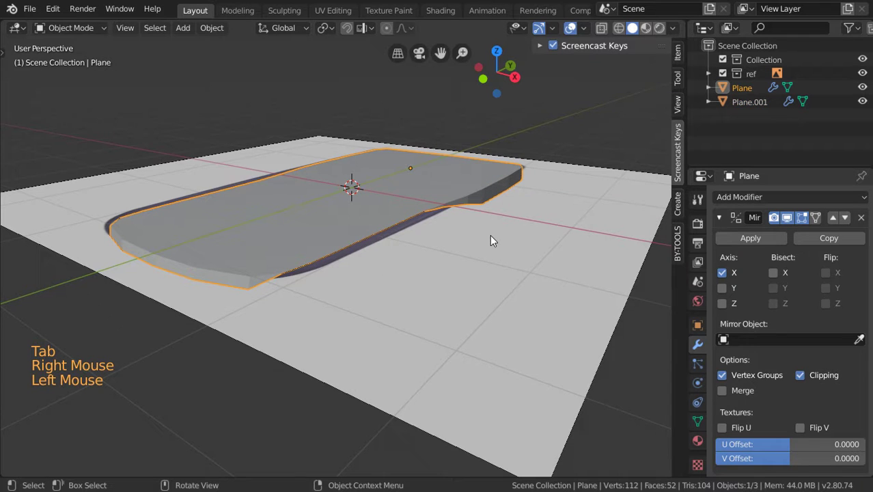
{"action": "key", "text": "Tab"}
Select the new shell object Plane.001 and start extruding its edge strip.
{"action": "key", "text": "a"}
{"action": "left_click", "coordinate": [487, 211]}
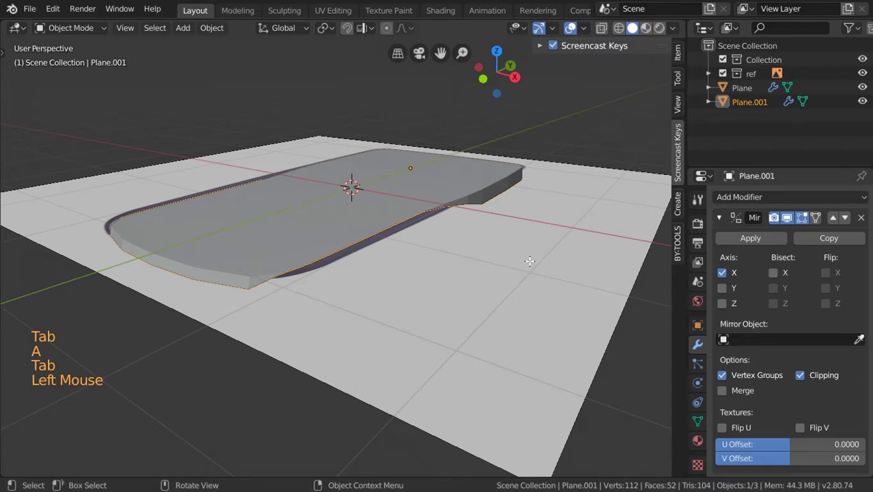
{"action": "key", "text": "a"}
{"action": "key", "text": "Tab"}
{"action": "key", "text": "e"}
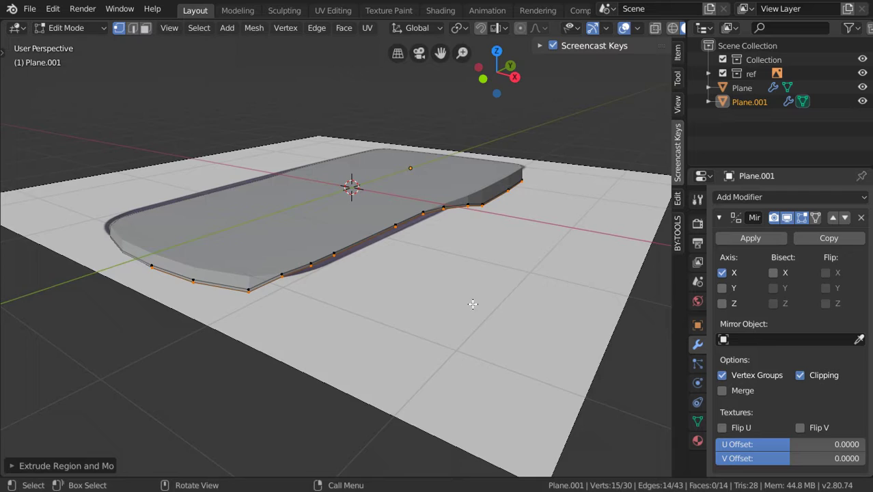
Isolate Plane.001 in Local View and reopen its mesh for vertex editing, zoomed in on the outline.
{"action": "scroll", "scroll_direction": "up", "scroll_amount": 3}
{"action": "key", "text": "KP_Divide"}
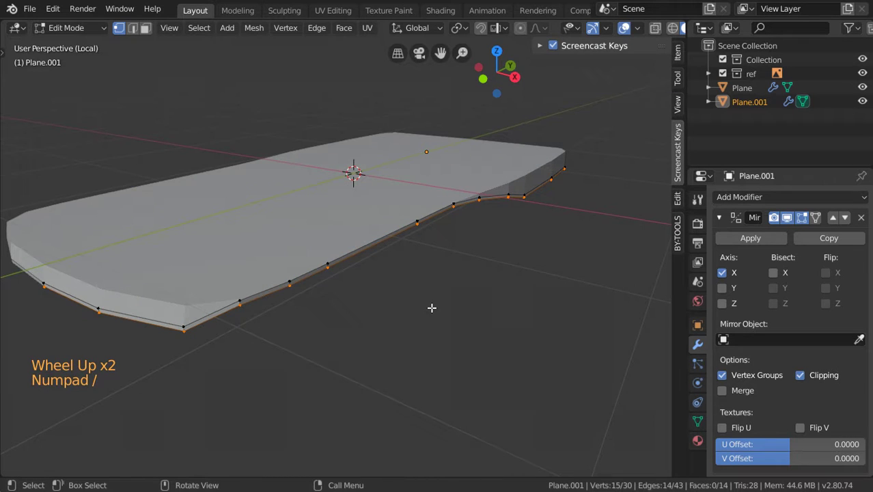
{"action": "scroll", "scroll_direction": "up", "scroll_amount": 3}
{"action": "scroll", "scroll_direction": "up", "scroll_amount": 3}
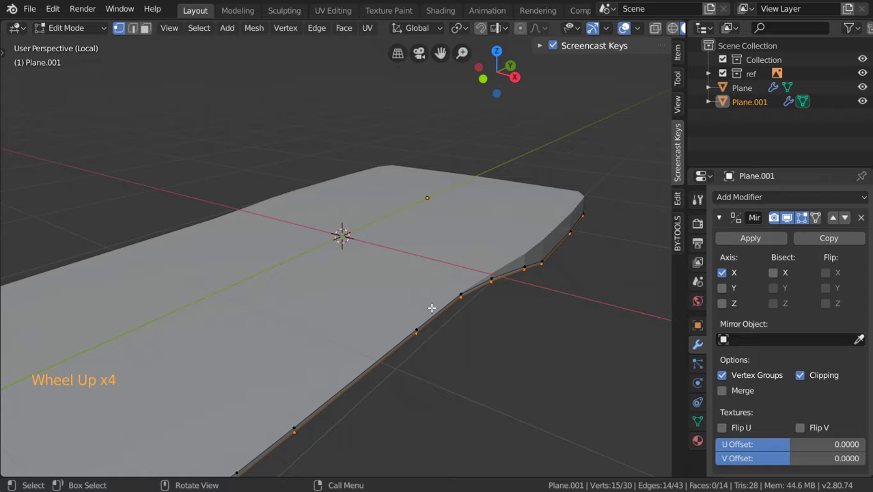
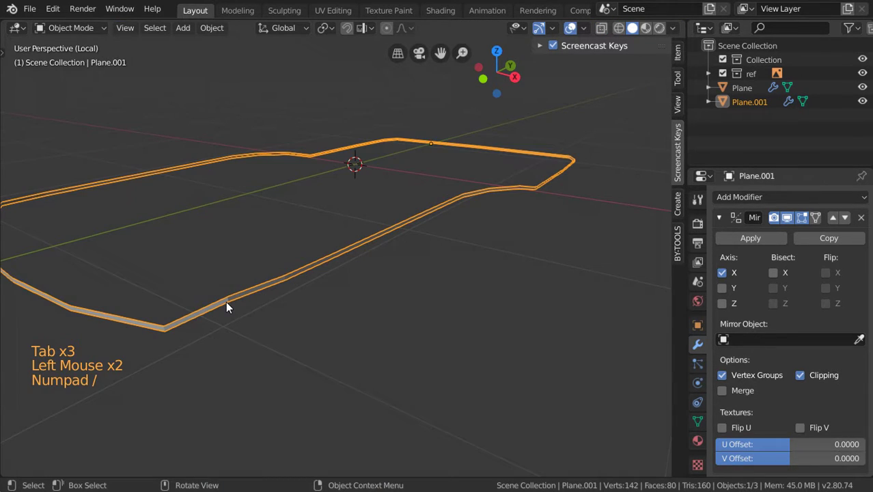
{"action": "key", "text": "Tab"}
{"action": "middle_click", "coordinate": [229, 305]}
{"action": "scroll", "scroll_direction": "up", "scroll_amount": 3}
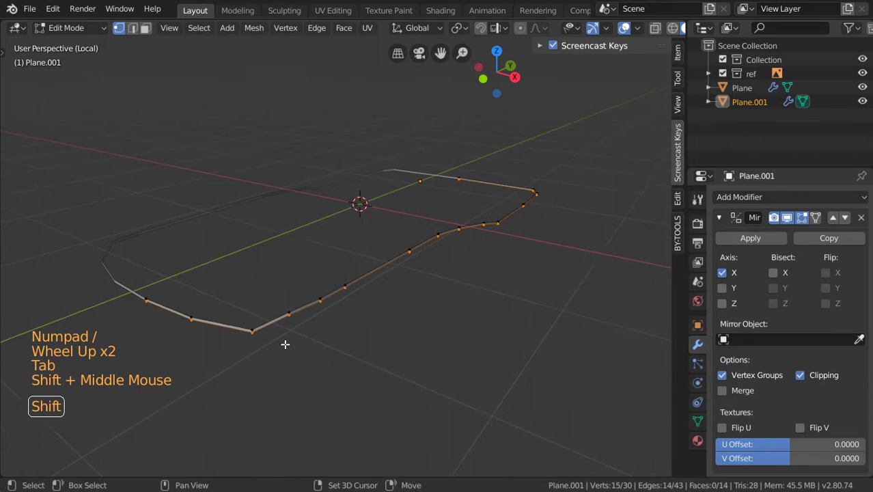
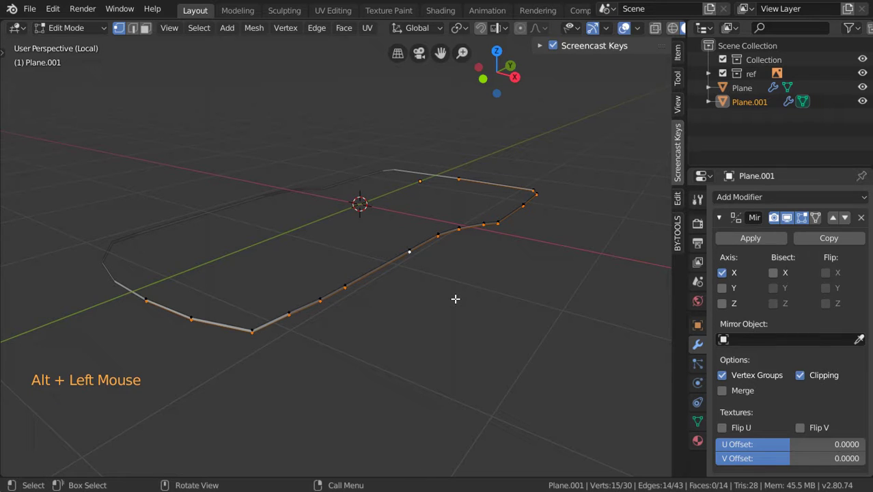
From Right Ortho, extrude the outline down into a wall, flatten it on Z and lower the bottom edge.
{"action": "key", "text": "KP_3"}
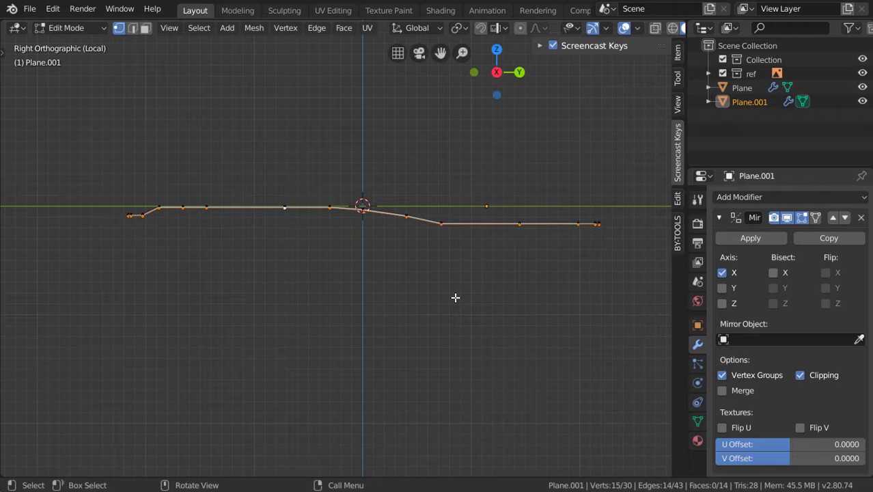
{"action": "key", "text": "g"}
{"action": "key", "text": "s"}
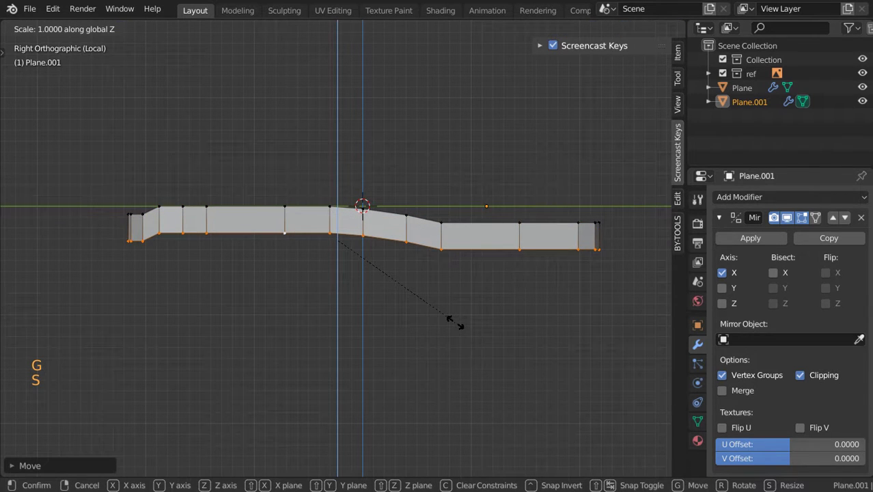
{"action": "key", "text": "g"}
{"action": "scroll", "scroll_direction": "up", "scroll_amount": 3}
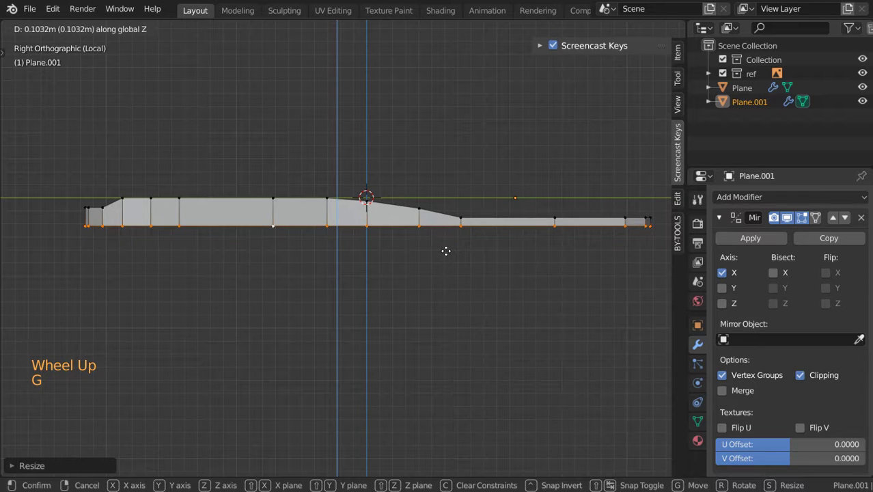
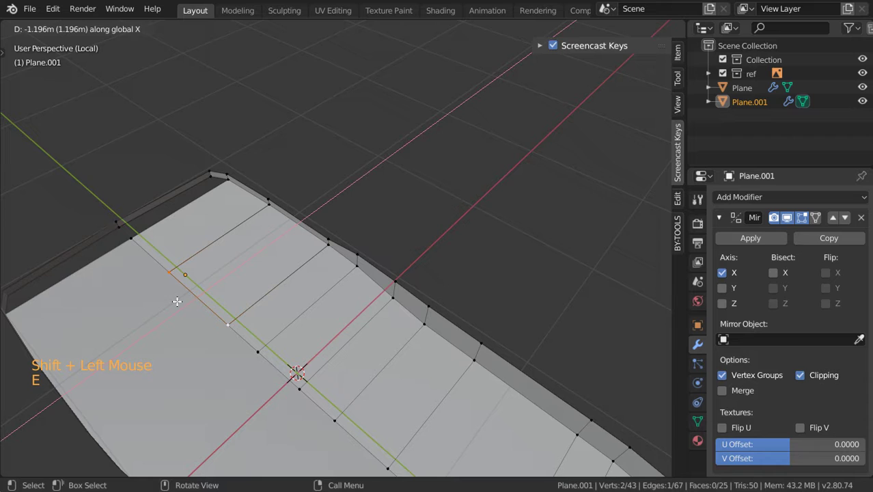
Extrude a new vertex from the shell's corner at the slab's end and move it into place.
{"action": "key", "text": "a"}
{"action": "key", "text": "a"}
{"action": "right_click", "coordinate": [220, 261]}
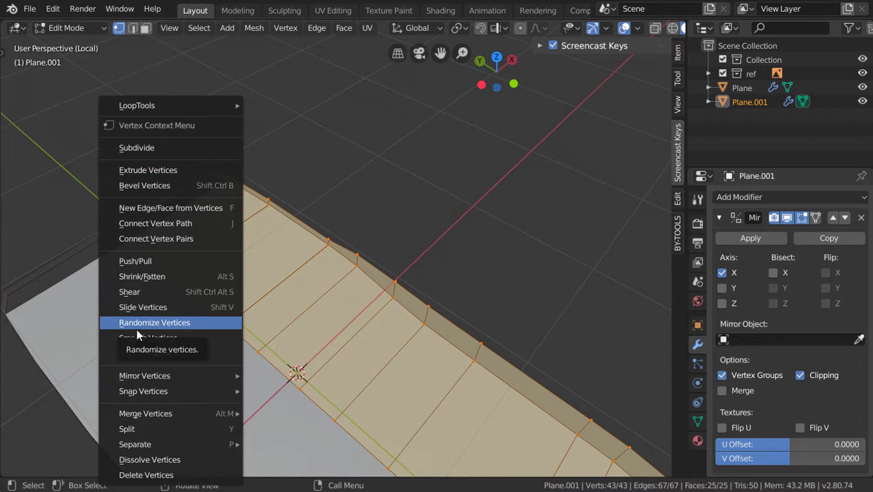
{"action": "key", "text": "F3"}
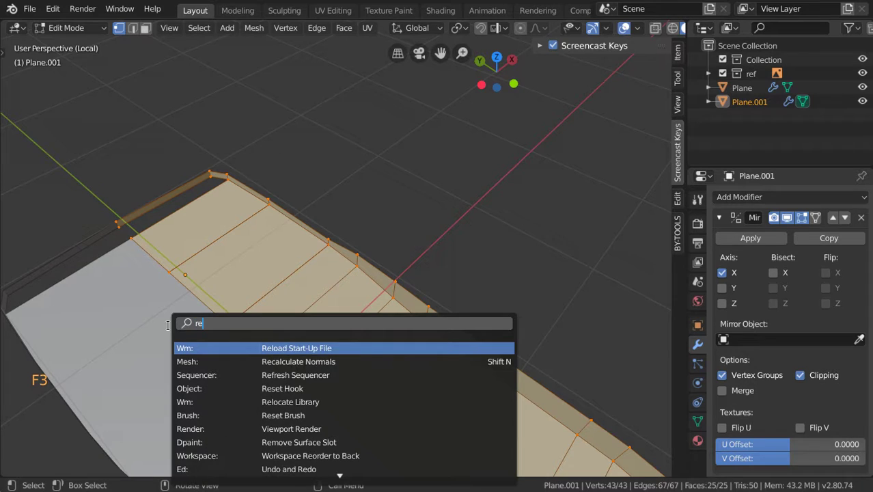
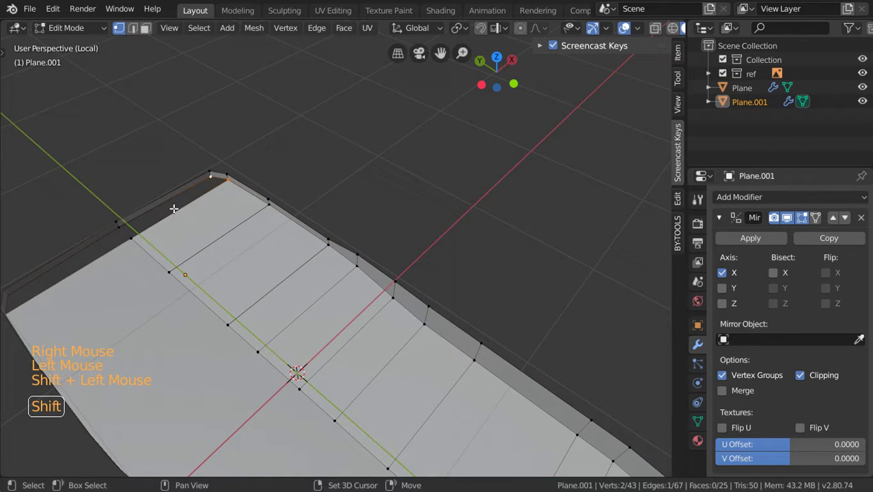
{"action": "left_click", "coordinate": [144, 255]}
{"action": "key", "text": "f"}
{"action": "left_click", "coordinate": [238, 328]}
{"action": "key", "text": "f"}
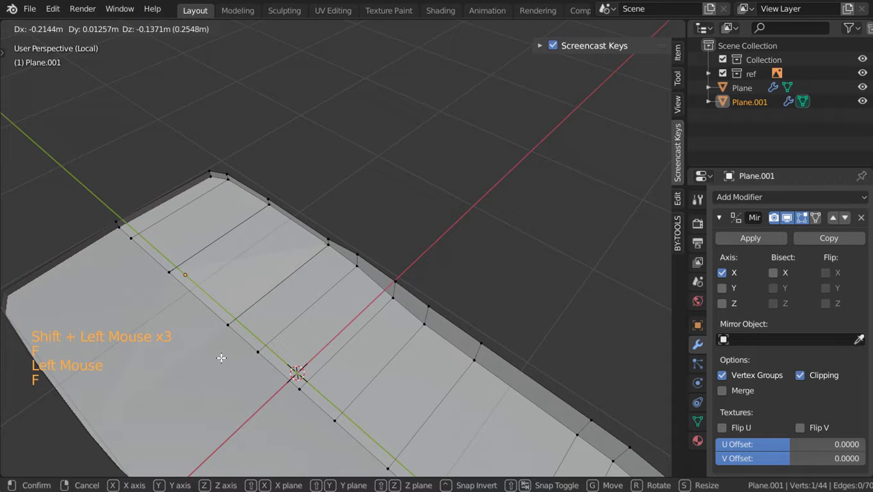
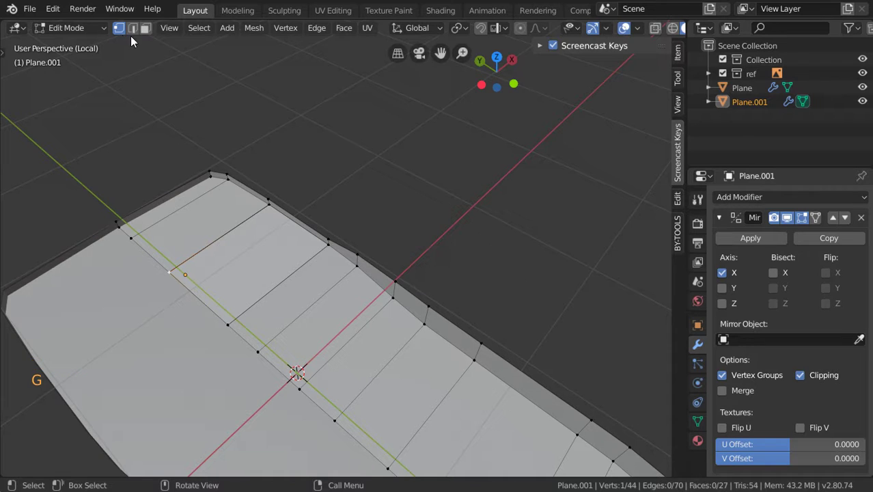
In Face select, delete the extra face at the shell's corner.
{"action": "left_click", "coordinate": [135, 42]}
{"action": "key", "text": "a"}
{"action": "key", "text": "alt+m"}
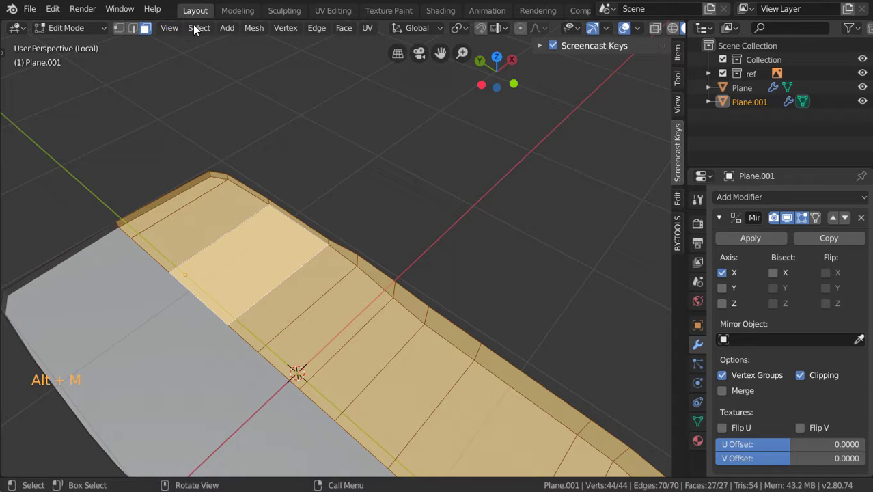
{"action": "left_click", "coordinate": [384, 243]}
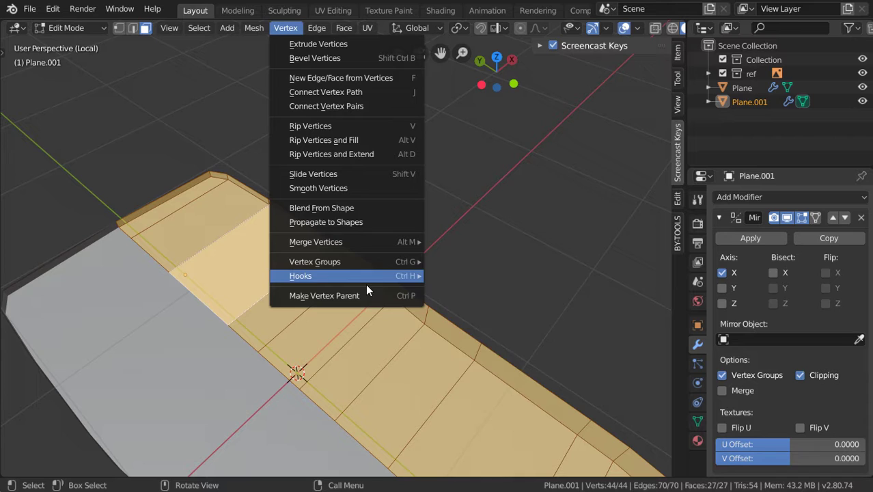
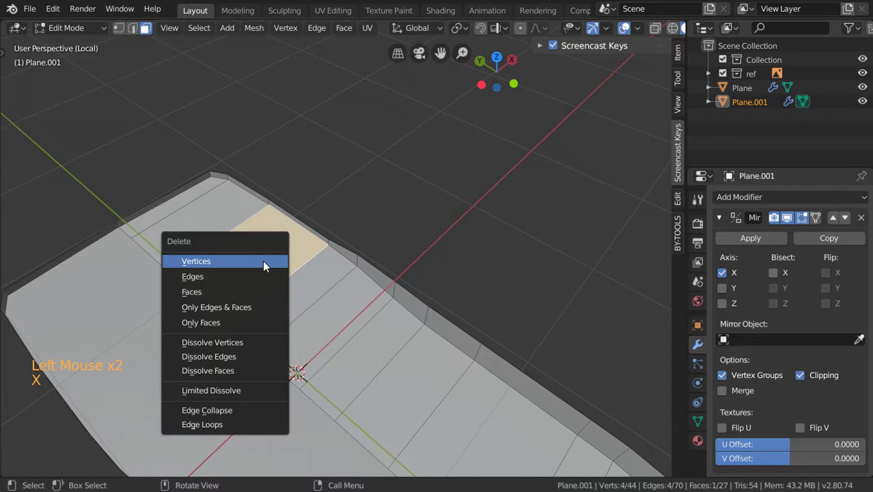
{"action": "left_click", "coordinate": [254, 255]}
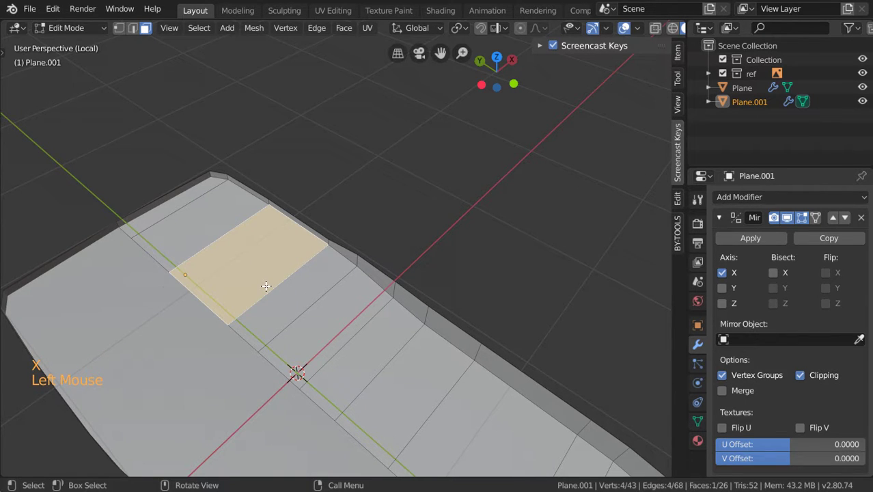
{"action": "key", "text": "g"}
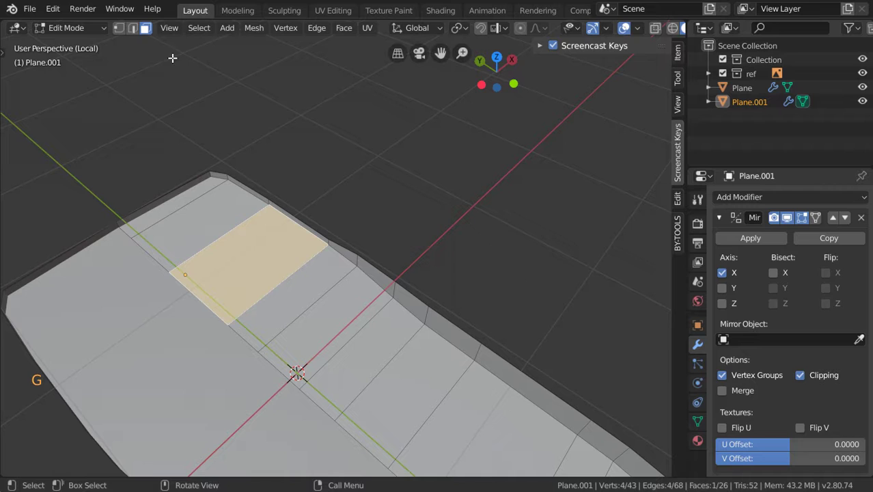
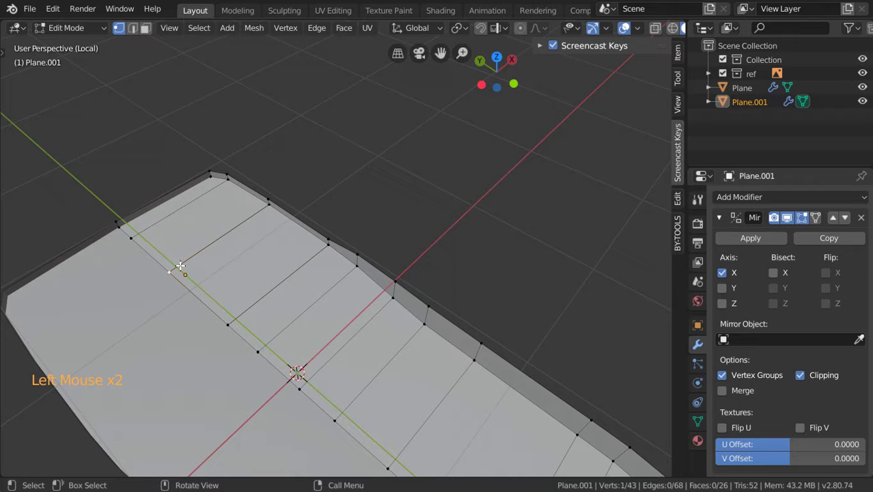
Leave mesh editing and Local View, then inspect the rounded shell on the reference from a low side angle.
{"action": "key", "text": "n"}
{"action": "key", "text": "b"}
{"action": "key", "text": "alt+a"}
{"action": "key", "text": "b"}
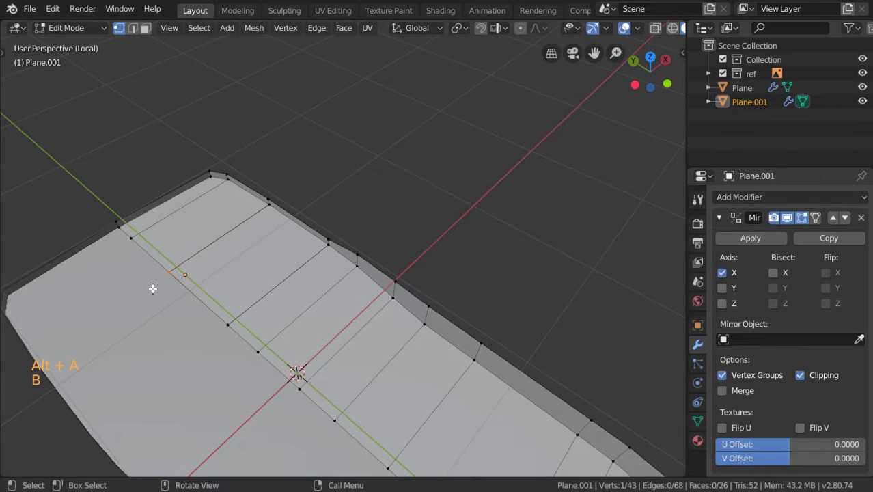
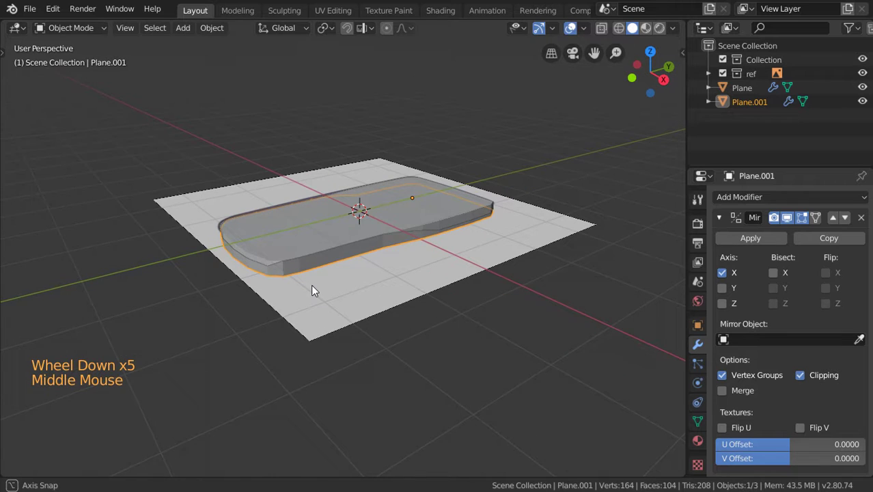
{"action": "middle_click", "coordinate": [332, 243]}
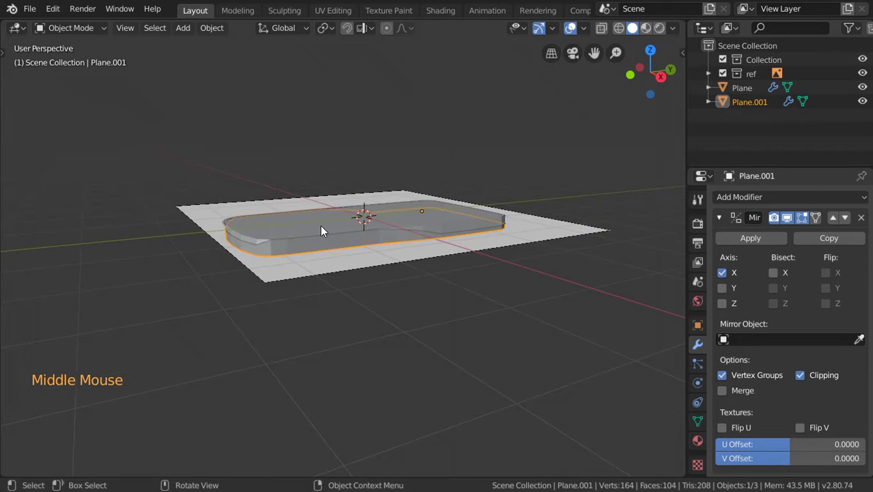
{"action": "scroll", "scroll_direction": "down", "scroll_amount": 3}
{"action": "middle_click", "coordinate": [315, 254]}
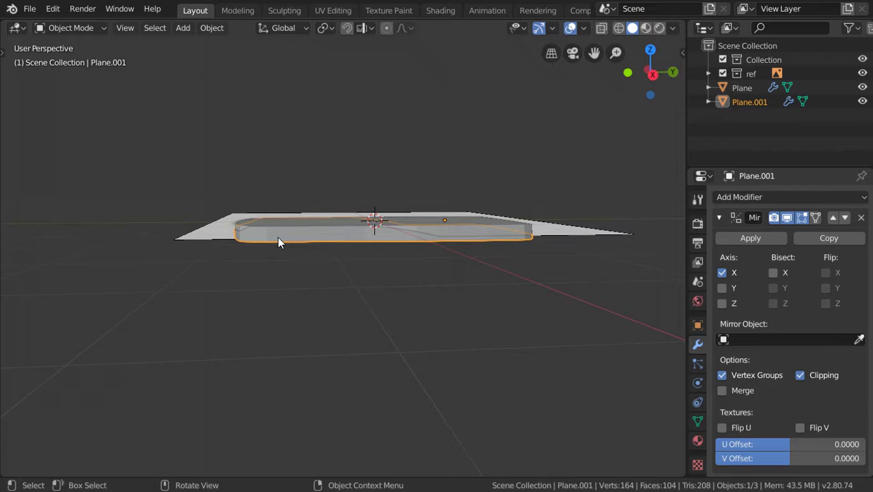
{"action": "middle_click", "coordinate": [314, 253]}
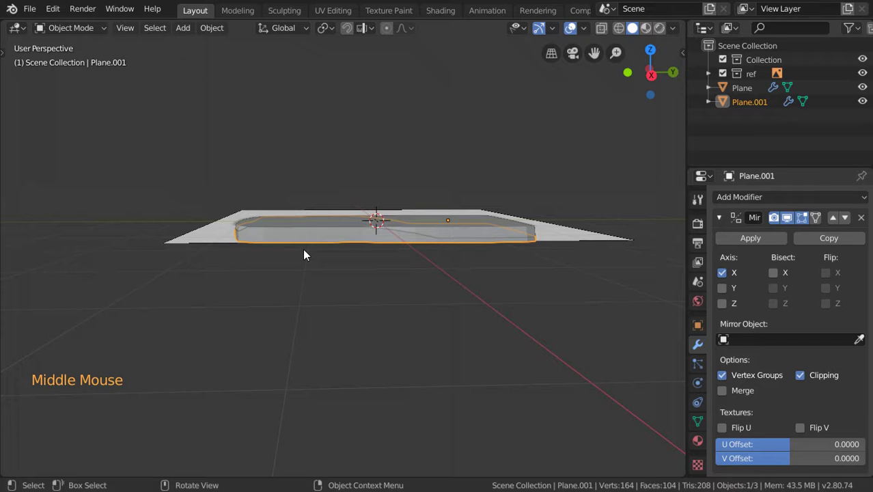
In Right Ortho with see-through shading, move Plane.001's bottom edge vertices upward.
{"action": "key", "text": "KP_3"}
{"action": "key", "text": "Tab"}
{"action": "scroll", "scroll_direction": "up", "scroll_amount": 3}
{"action": "key", "text": "shift+z"}
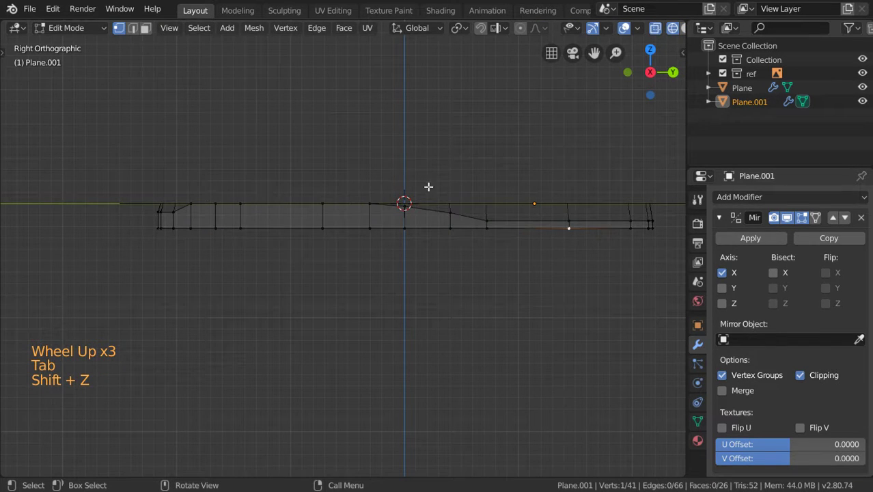
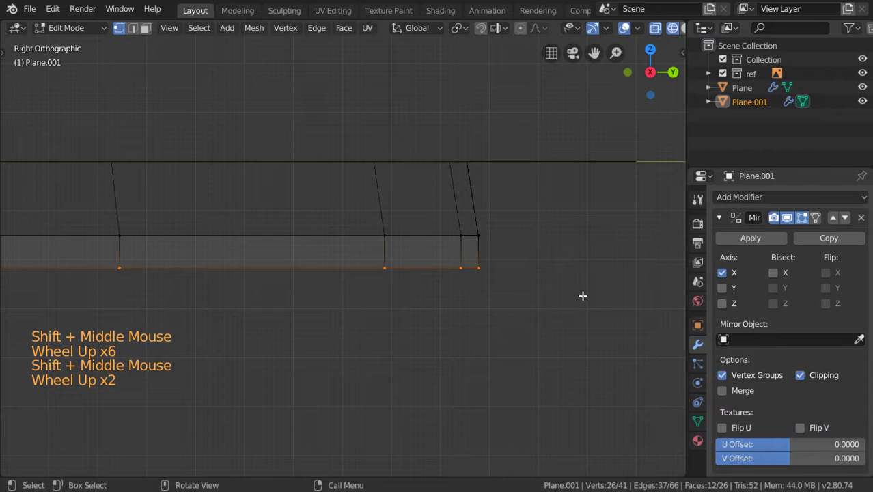
{"action": "key", "text": "g"}
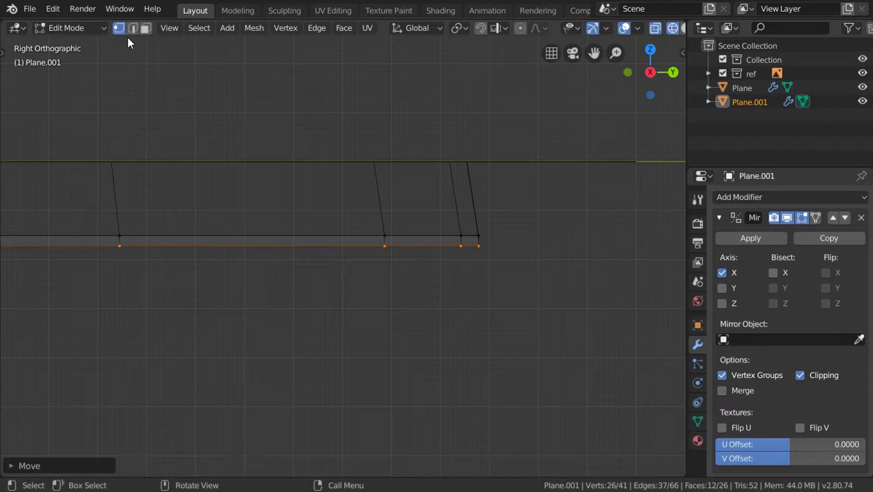
{"action": "key", "text": "Tab"}
Edit the slab Plane and move its end vertices into a straight line.
{"action": "right_click", "coordinate": [379, 175]}
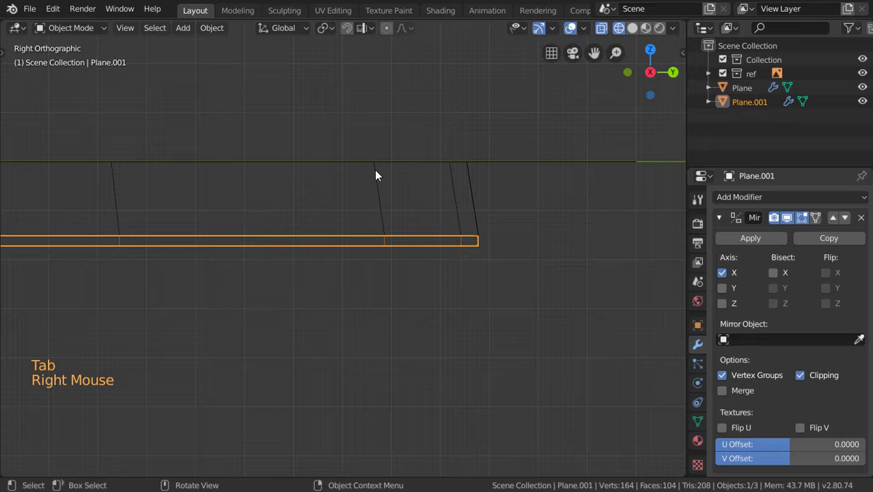
{"action": "key", "text": "Tab"}
{"action": "key", "text": "a"}
{"action": "left_click", "coordinate": [380, 176]}
{"action": "key", "text": "b"}
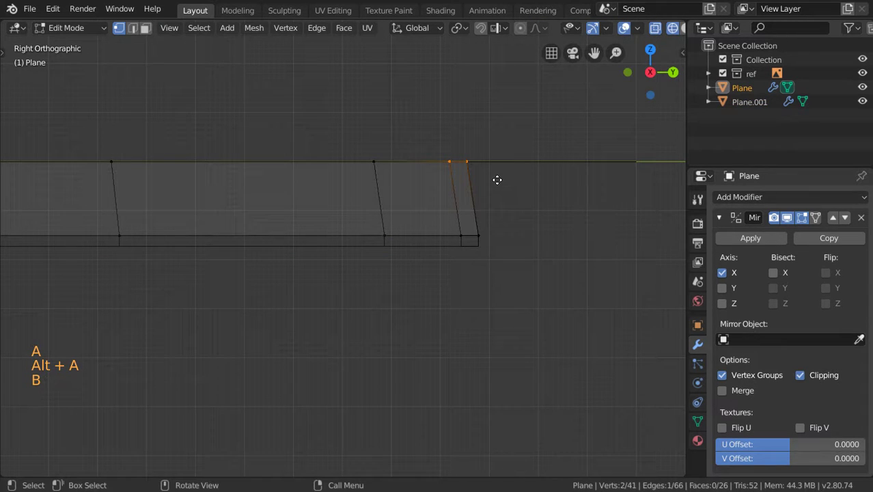
{"action": "key", "text": "g"}
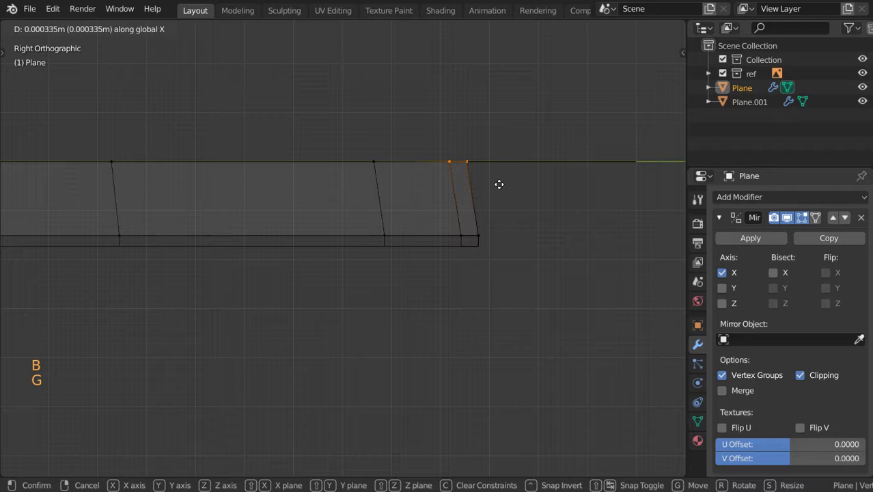
{"action": "key", "text": "g"}
{"action": "key", "text": "a"}
{"action": "key", "text": "alt+a"}
{"action": "key", "text": "b"}
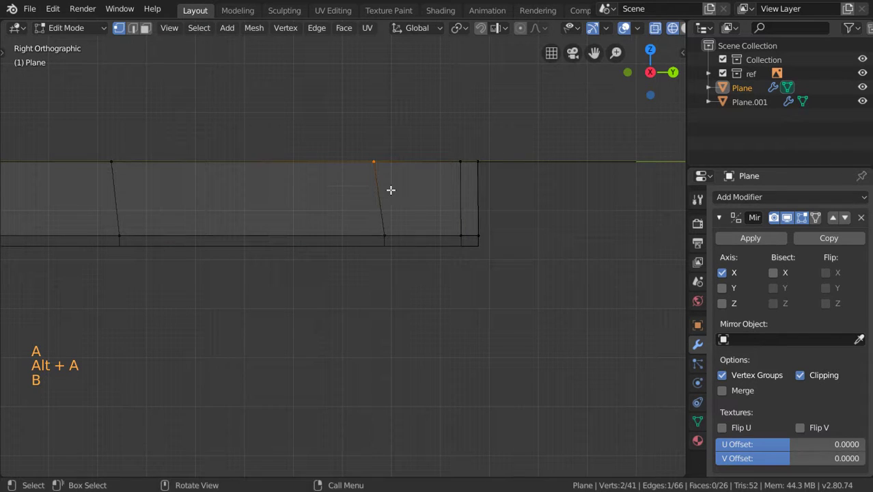
Move the slab's slanted top vertex upright and finish editing the slab's mesh.
{"action": "key", "text": "g"}
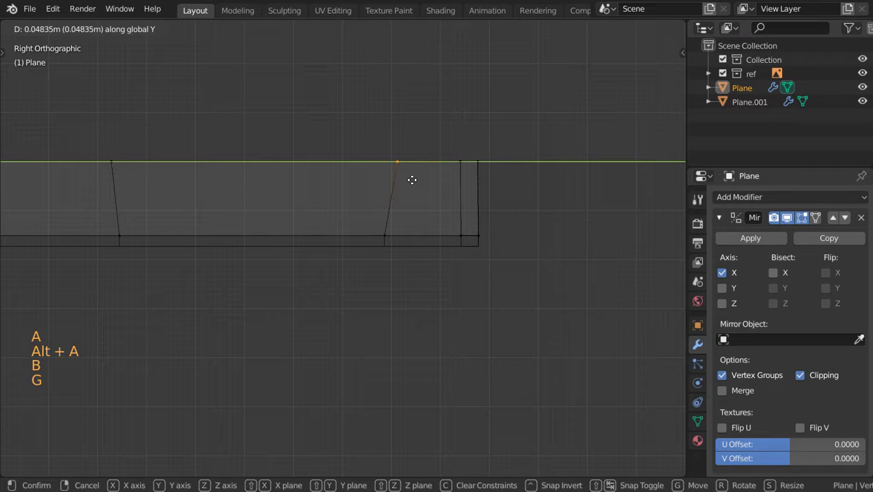
{"action": "key", "text": "a"}
{"action": "key", "text": "b"}
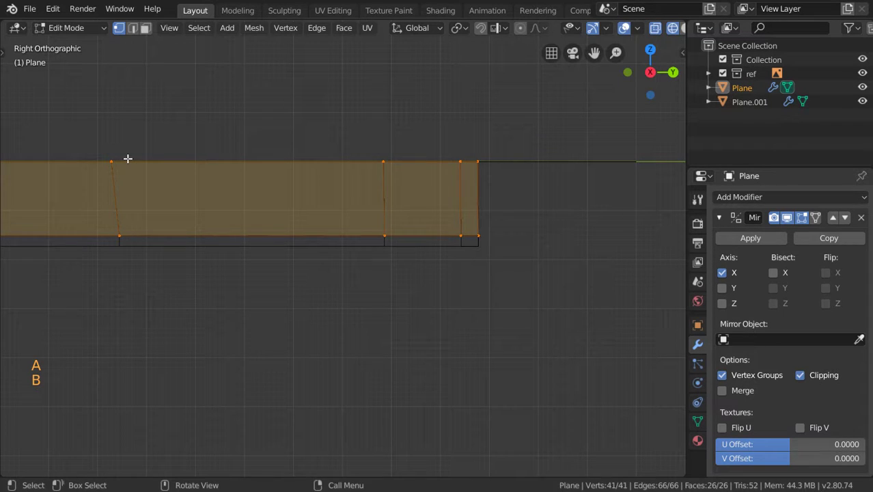
{"action": "key", "text": "alt+a"}
{"action": "key", "text": "b"}
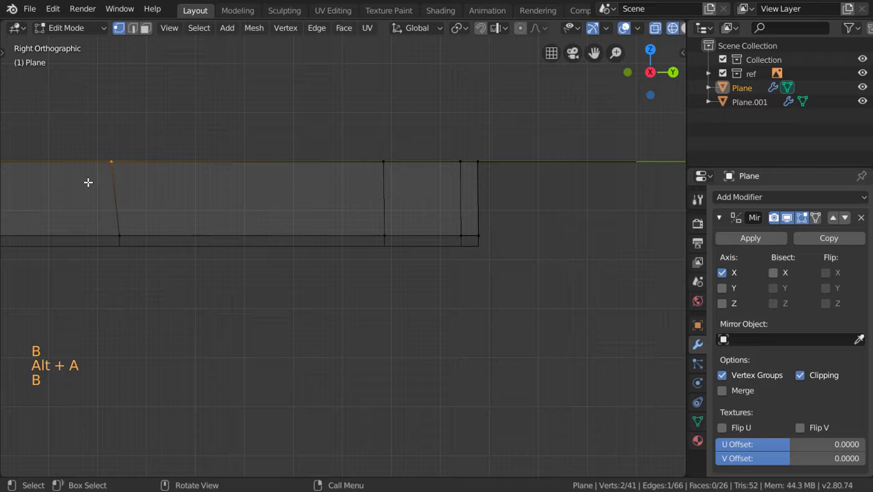
{"action": "key", "text": "g"}
{"action": "key", "text": "Tab"}
{"action": "key", "text": "z"}
Return to a top-down see-through view with the whole calculator outline over the reference.
{"action": "scroll", "scroll_direction": "down", "scroll_amount": 3}
{"action": "middle_click", "coordinate": [285, 321]}
{"action": "scroll", "scroll_direction": "down", "scroll_amount": 3}
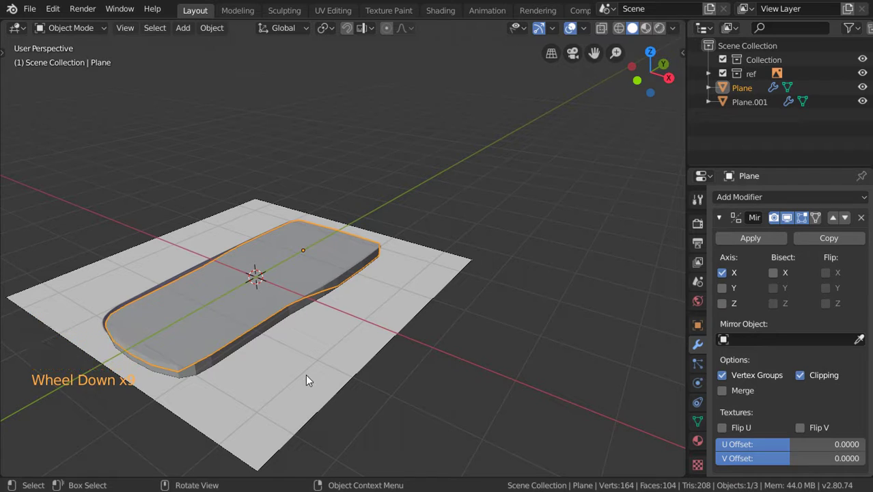
{"action": "key", "text": "KP_7"}
{"action": "key", "text": "shift+z"}
{"action": "middle_click", "coordinate": [333, 330]}
{"action": "scroll", "scroll_direction": "up", "scroll_amount": 3}
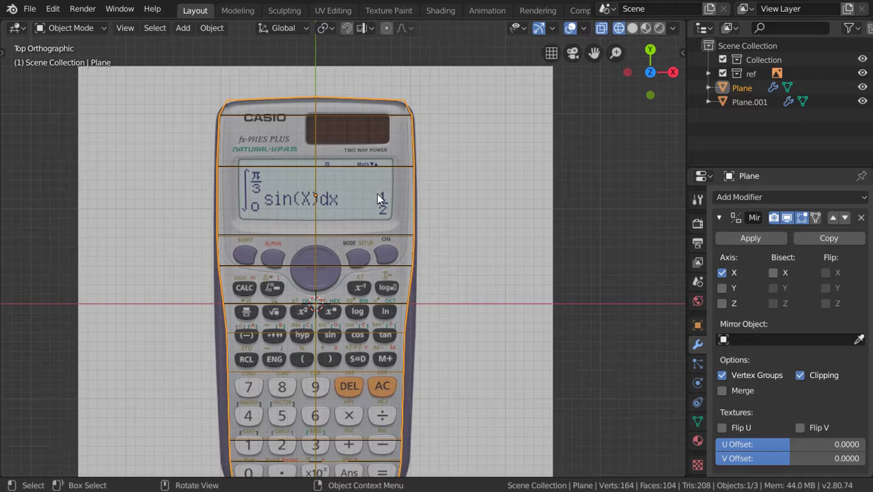
{"action": "middle_click", "coordinate": [361, 288]}
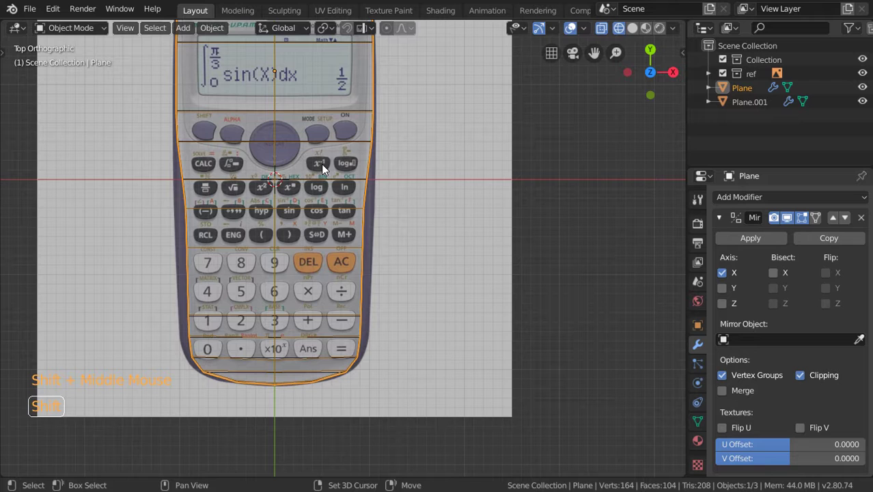
{"action": "middle_click", "coordinate": [353, 227]}
{"action": "scroll", "scroll_direction": "down", "scroll_amount": 3}
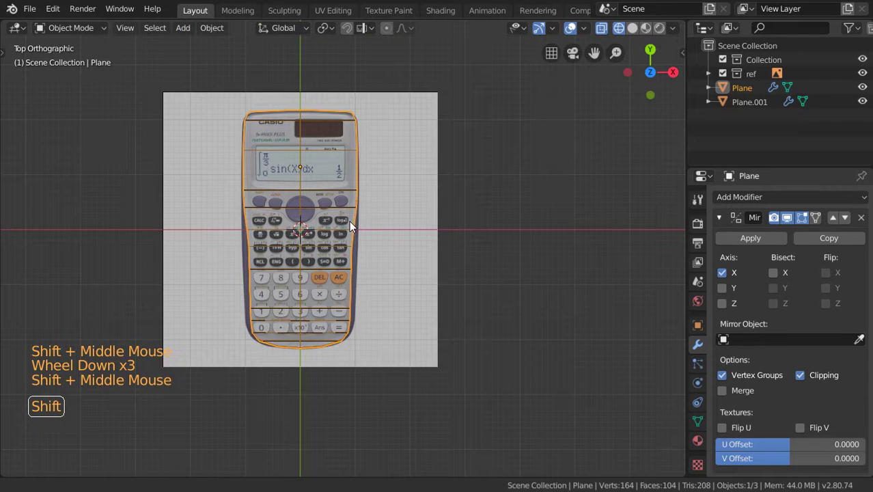
Duplicate Plane and Plane.001 in place and move the copies into a new collection named 'deleted'.
{"action": "key", "text": "a"}
{"action": "key", "text": "z"}
{"action": "key", "text": "shift+d"}
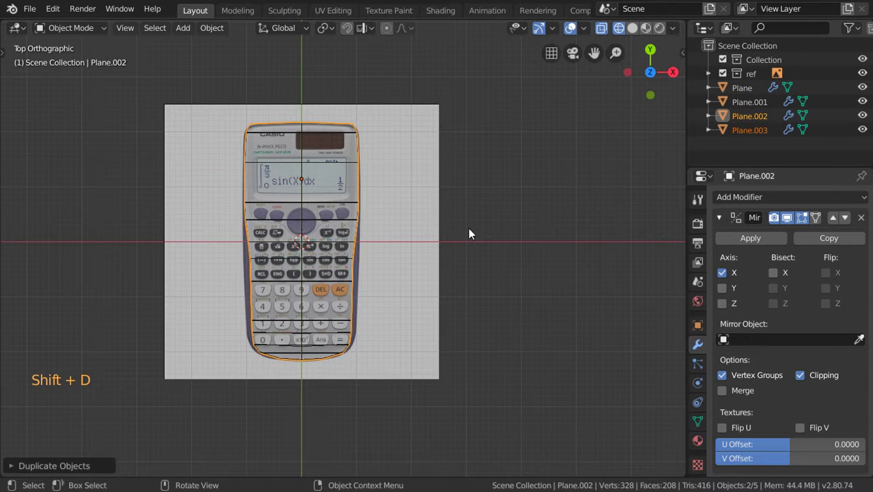
{"action": "key", "text": "m"}
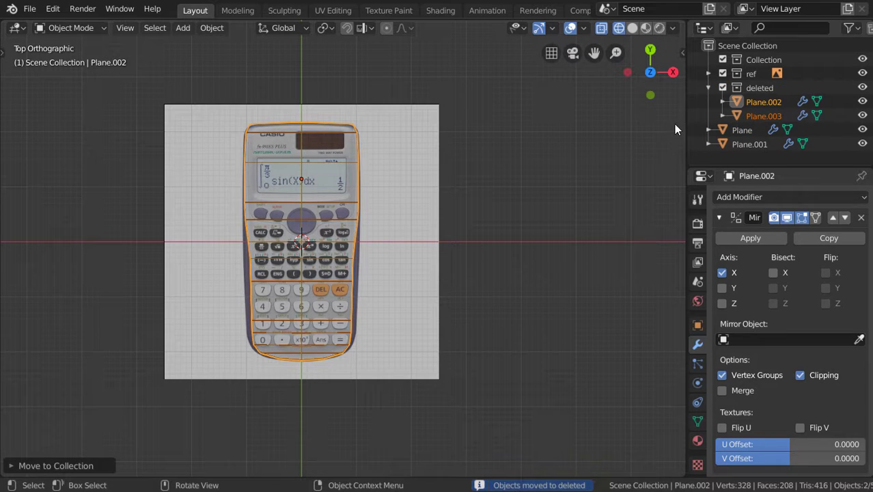
Hide the 'deleted' collection and select the original slab in perspective view.
{"action": "left_click", "coordinate": [712, 92]}
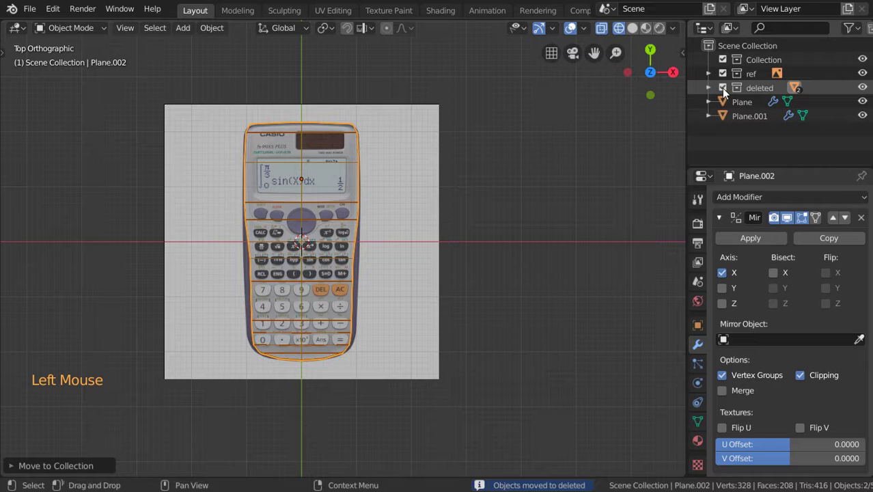
{"action": "left_click", "coordinate": [355, 248]}
{"action": "scroll", "scroll_direction": "up", "scroll_amount": 3}
{"action": "left_click", "coordinate": [354, 248]}
{"action": "scroll", "scroll_direction": "up", "scroll_amount": 3}
{"action": "scroll", "scroll_direction": "down", "scroll_amount": 3}
{"action": "middle_click", "coordinate": [285, 147]}
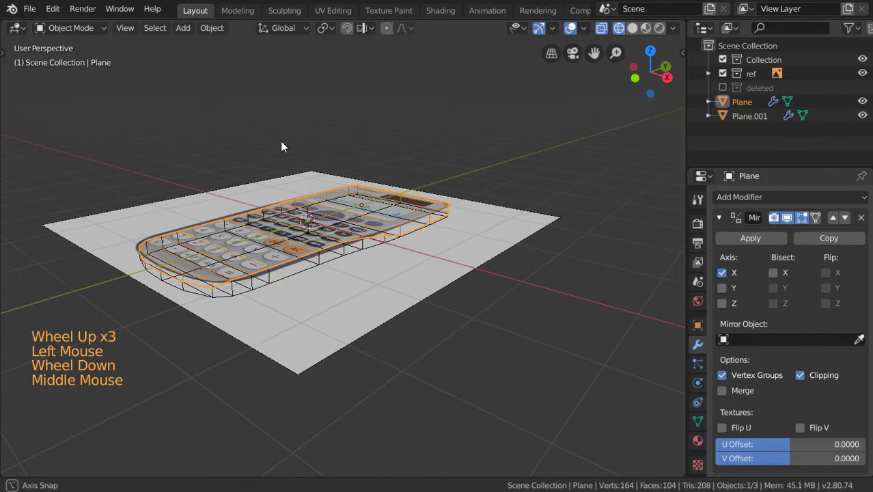
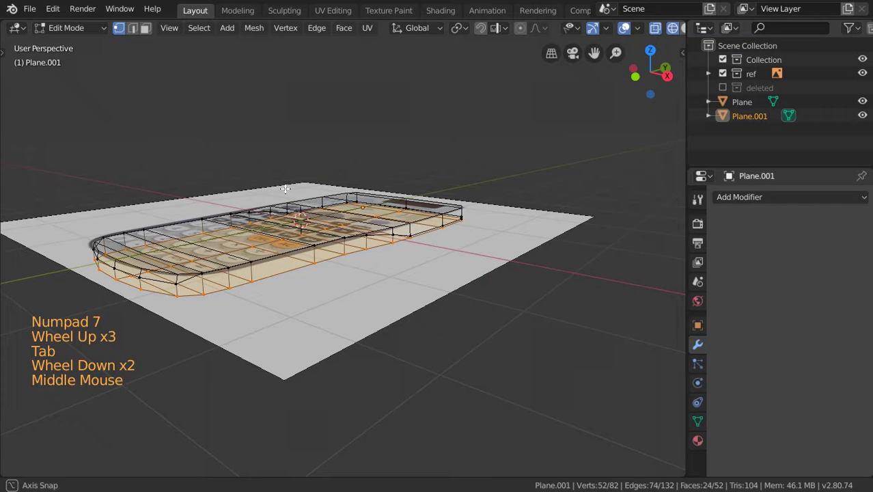
Select the slab Plane and check it from straight above.
{"action": "key", "text": "z"}
{"action": "key", "text": "Escape"}
{"action": "key", "text": "Tab"}
{"action": "left_click", "coordinate": [241, 263]}
{"action": "middle_click", "coordinate": [256, 276]}
{"action": "key", "text": "KP_7"}
Inspect the body's edges, then select the shell Plane.001 and view it from above.
{"action": "scroll", "scroll_direction": "down", "scroll_amount": 3}
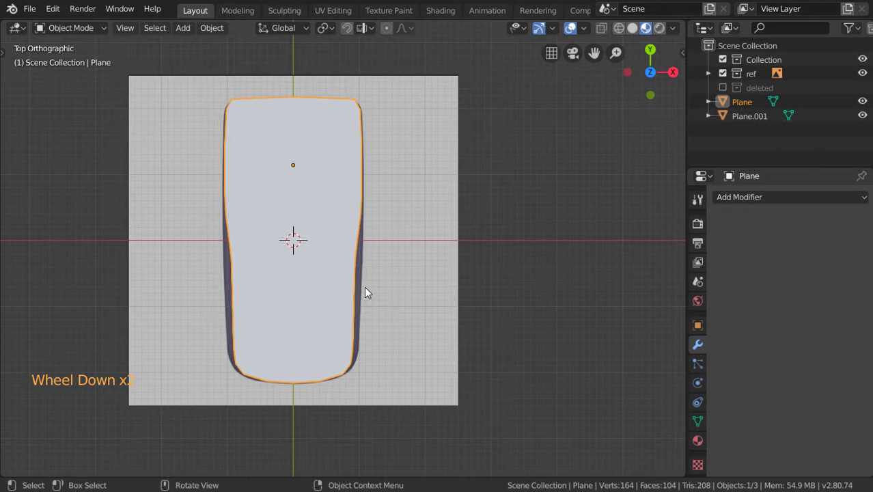
{"action": "scroll", "scroll_direction": "up", "scroll_amount": 3}
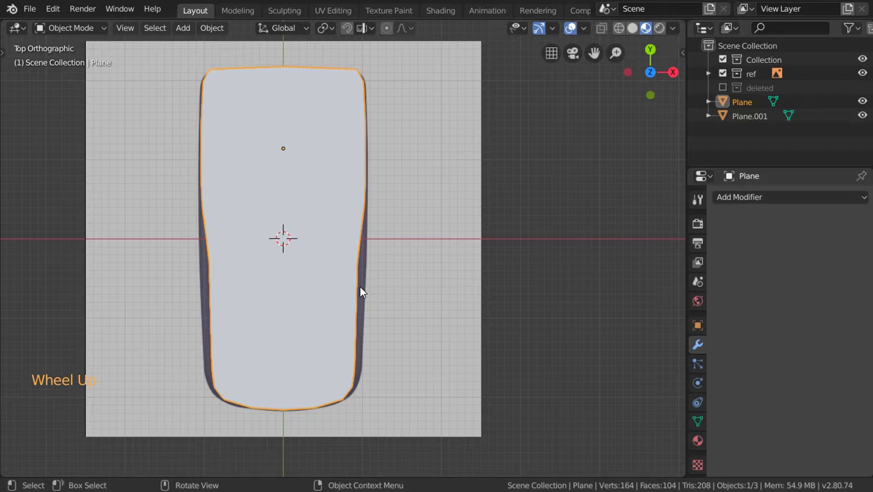
{"action": "scroll", "scroll_direction": "up", "scroll_amount": 3}
{"action": "middle_click", "coordinate": [352, 289]}
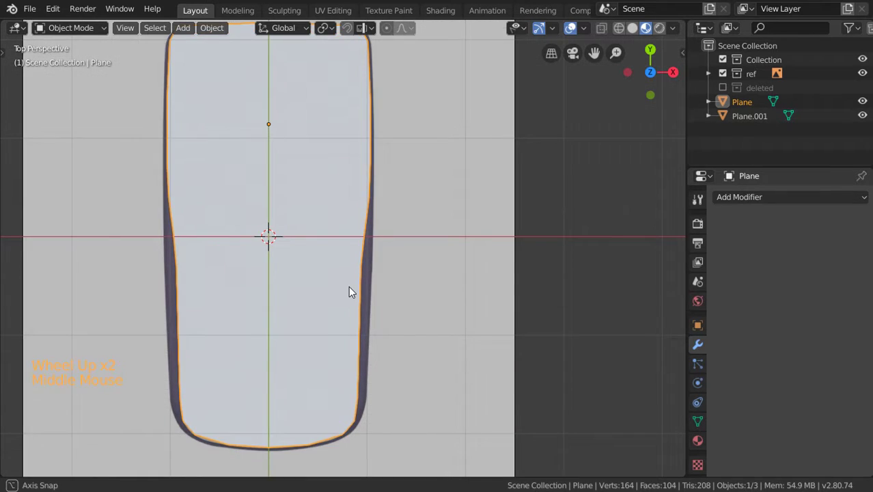
{"action": "left_click", "coordinate": [298, 274]}
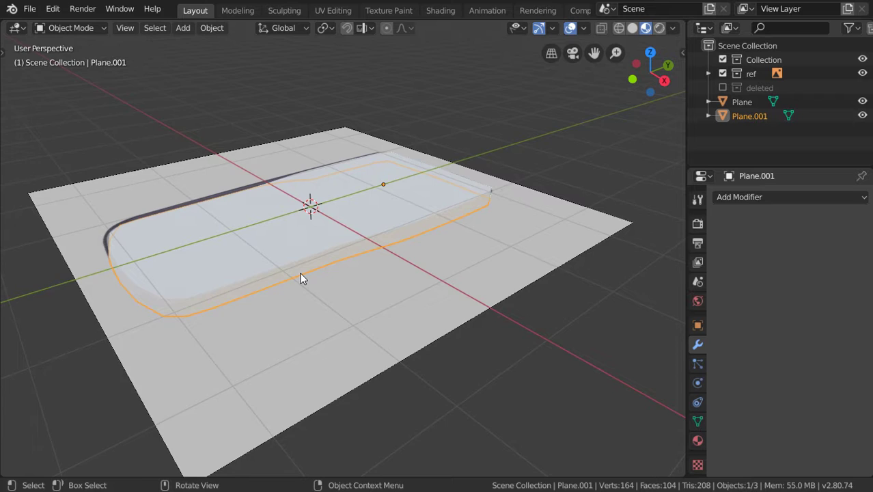
{"action": "key", "text": "KP_7"}
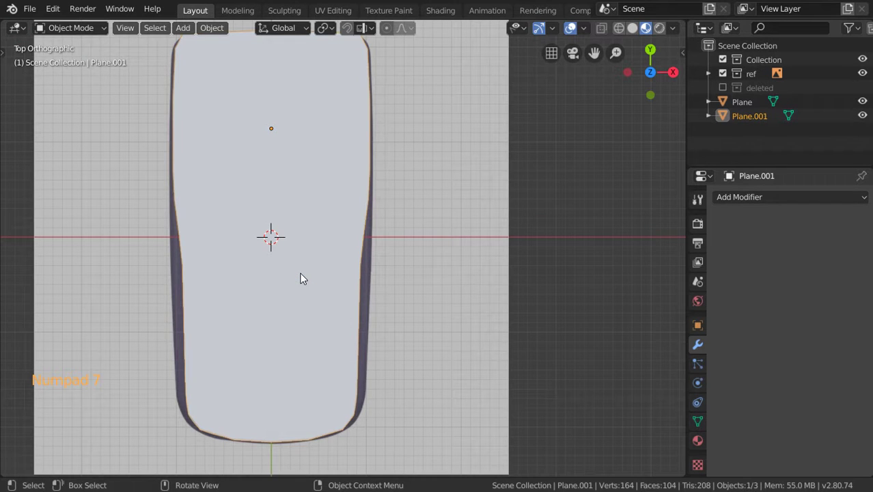
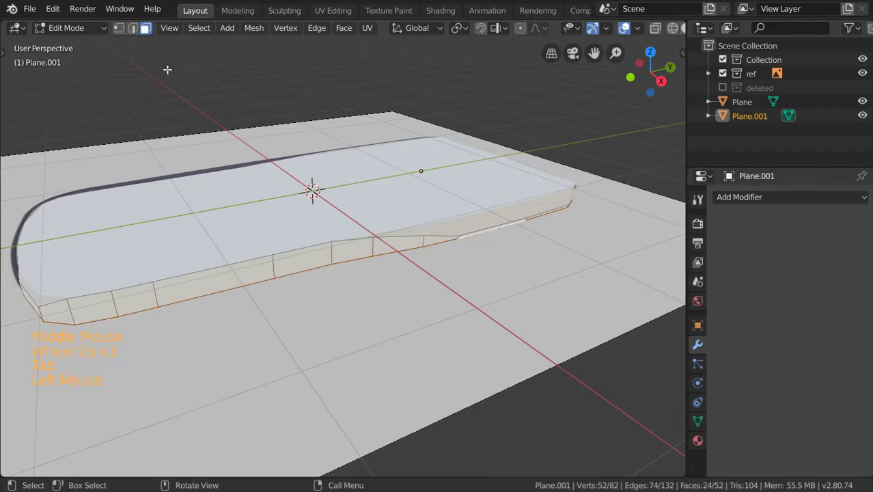
Edit Plane.001 from the top with see-through shading and reshape its corner to the reference outline.
{"action": "double_click", "coordinate": [332, 257]}
{"action": "scroll", "scroll_direction": "down", "scroll_amount": 3}
{"action": "middle_click", "coordinate": [348, 246]}
{"action": "key", "text": "KP_7"}
{"action": "middle_click", "coordinate": [371, 240]}
{"action": "scroll", "scroll_direction": "down", "scroll_amount": 3}
{"action": "key", "text": "z"}
{"action": "scroll", "scroll_direction": "down", "scroll_amount": 3}
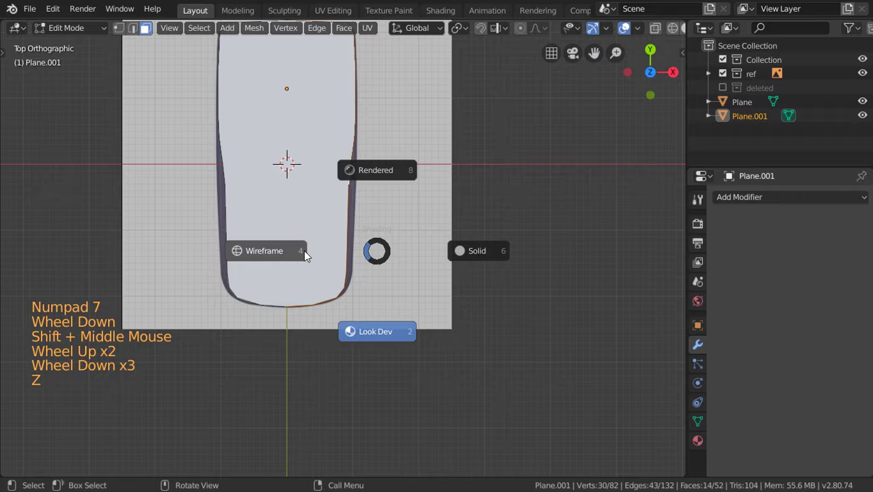
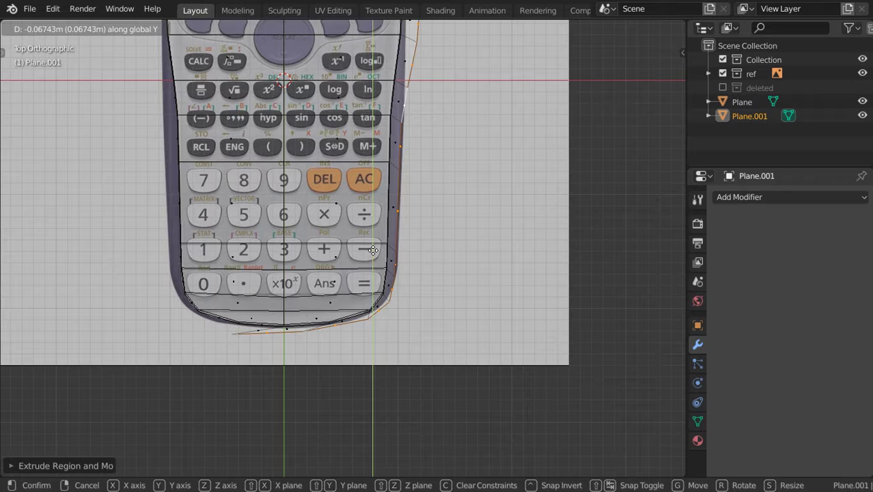
{"action": "scroll", "scroll_direction": "up", "scroll_amount": 3}
{"action": "left_click", "coordinate": [120, 29]}
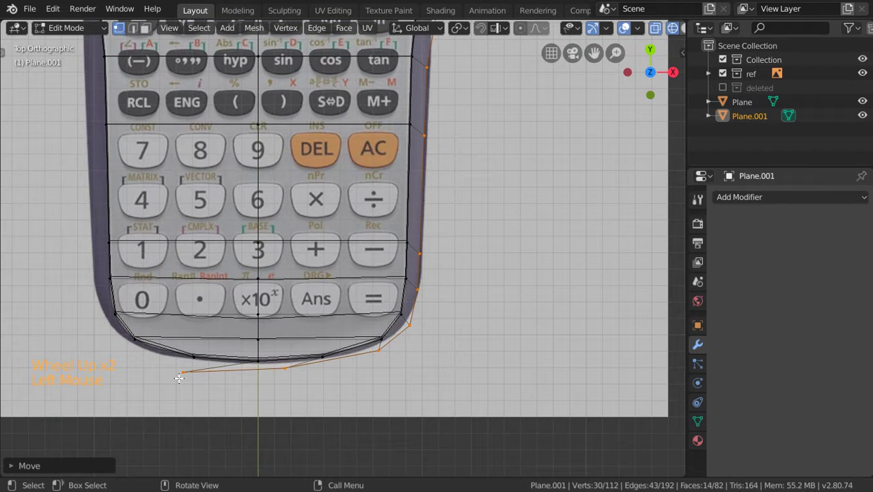
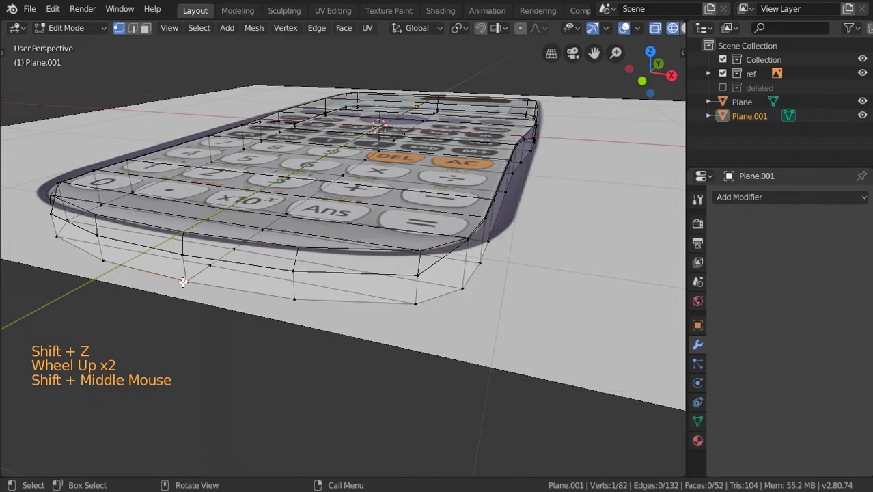
Merge two pairs of overlapping shell vertices into single vertices.
{"action": "key", "text": "alt+a"}
{"action": "key", "text": "b"}
{"action": "key", "text": "alt+m"}
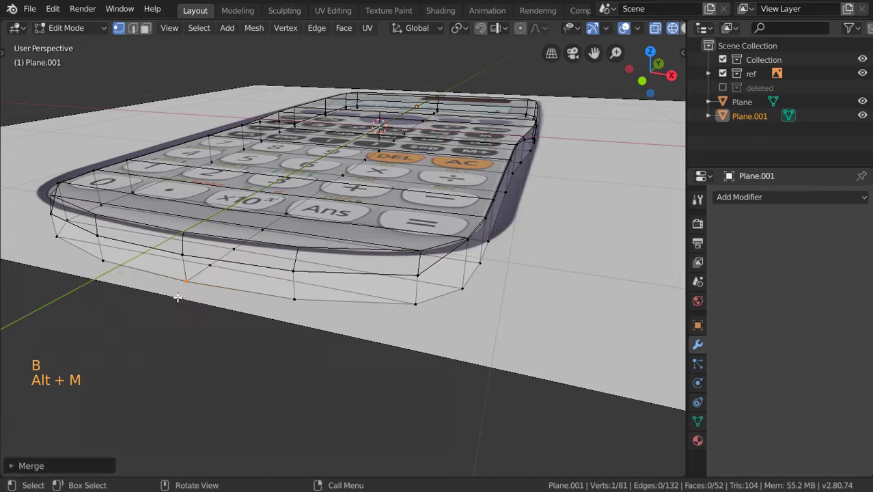
{"action": "key", "text": "alt+a"}
{"action": "key", "text": "b"}
{"action": "key", "text": "alt+m"}
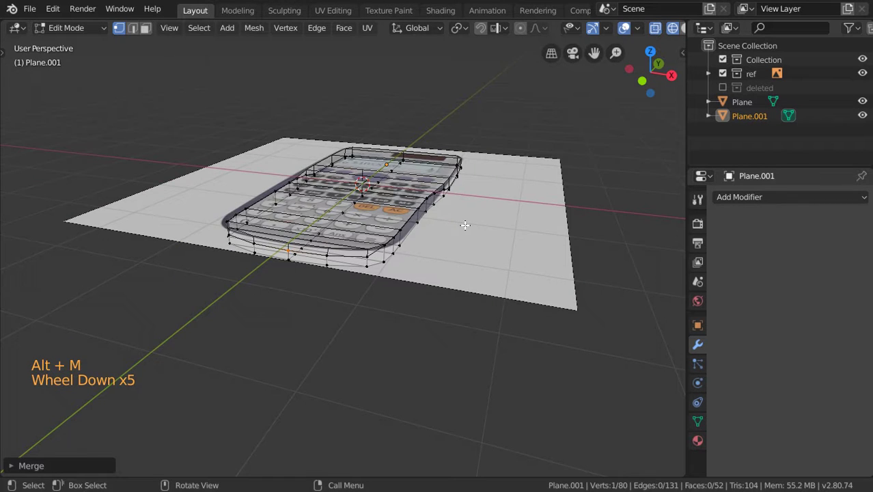
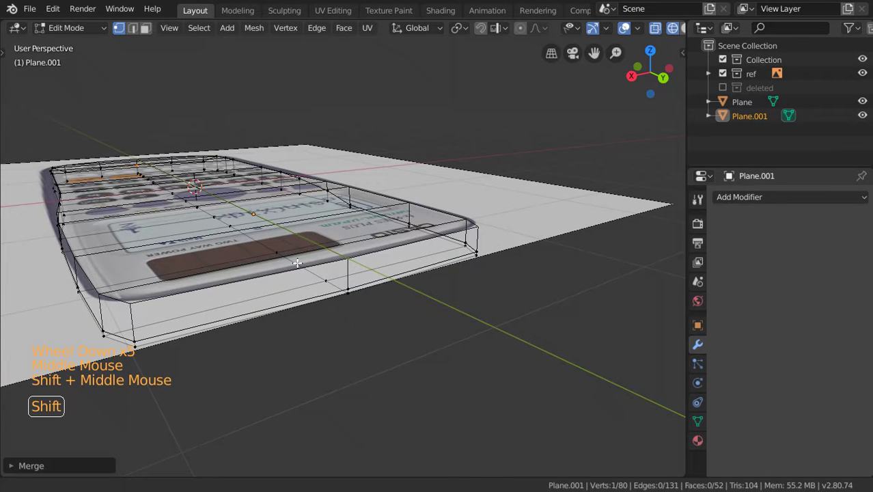
Region-select the remaining doubled vertices and merge them at their center.
{"action": "scroll", "scroll_direction": "up", "scroll_amount": 3}
{"action": "key", "text": "a"}
{"action": "key", "text": "b"}
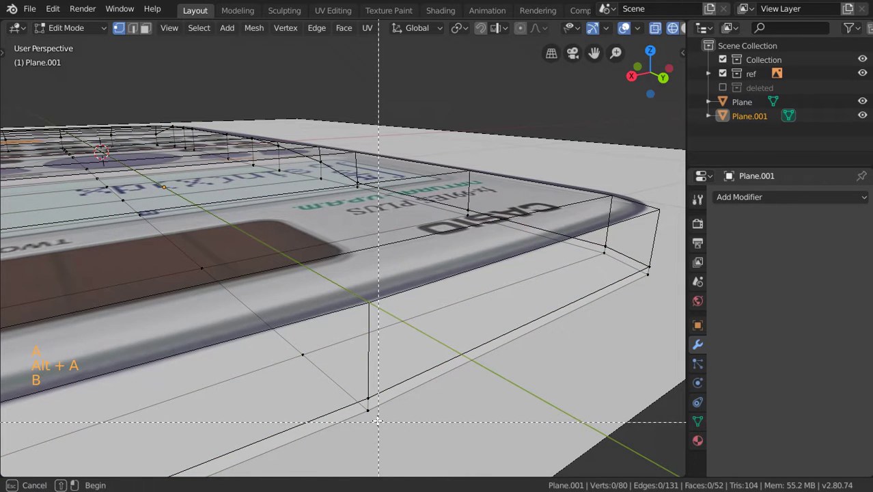
{"action": "key", "text": "alt+m"}
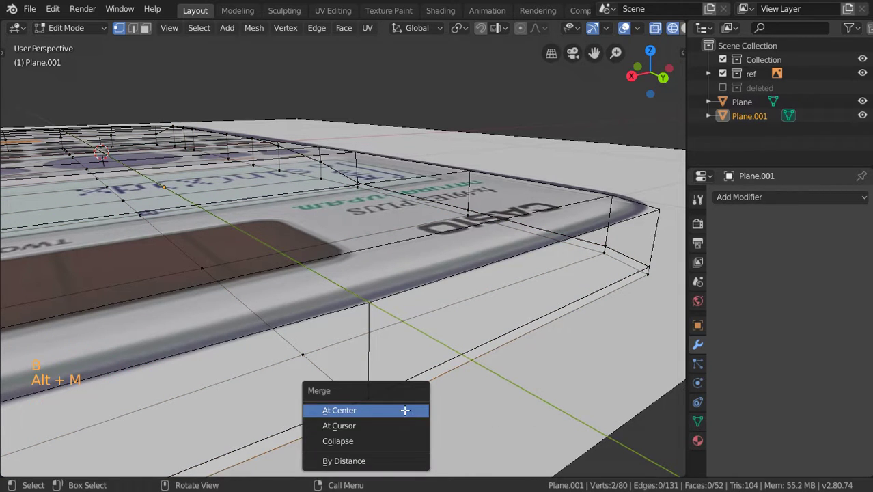
{"action": "key", "text": "a"}
{"action": "key", "text": "alt+a"}
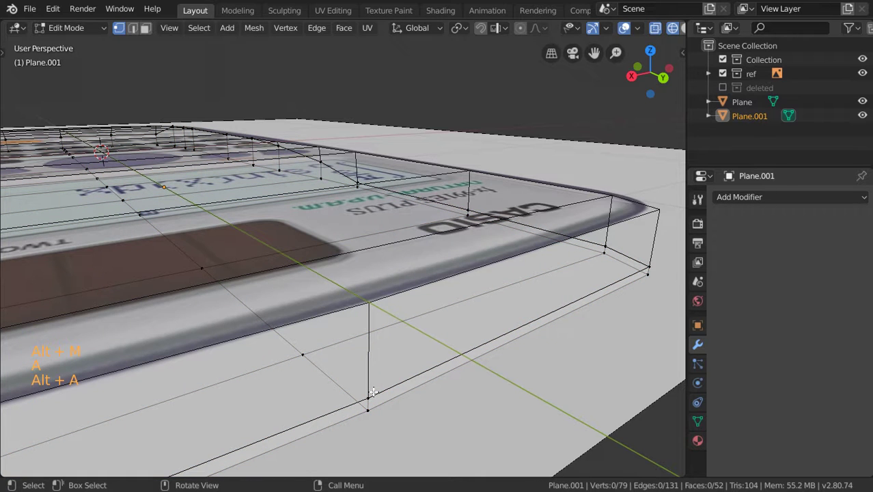
{"action": "key", "text": "b"}
{"action": "key", "text": "alt+m"}
Return to Object Mode and show the whole model in wireframe shading.
{"action": "scroll", "scroll_direction": "down", "scroll_amount": 3}
{"action": "middle_click", "coordinate": [447, 304]}
{"action": "scroll", "scroll_direction": "up", "scroll_amount": 3}
{"action": "key", "text": "Tab"}
{"action": "key", "text": "z"}
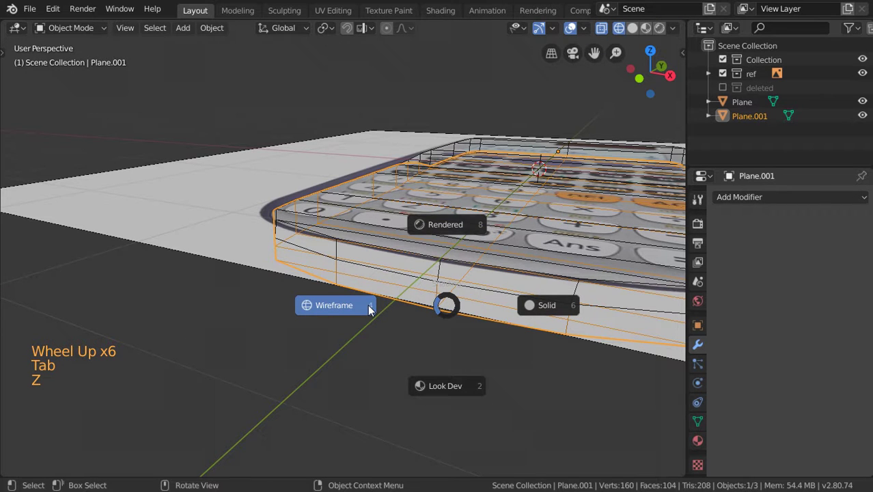
{"action": "key", "text": "shift+z"}
{"action": "scroll", "scroll_direction": "down", "scroll_amount": 3}
{"action": "left_click", "coordinate": [460, 282]}
{"action": "middle_click", "coordinate": [467, 267]}
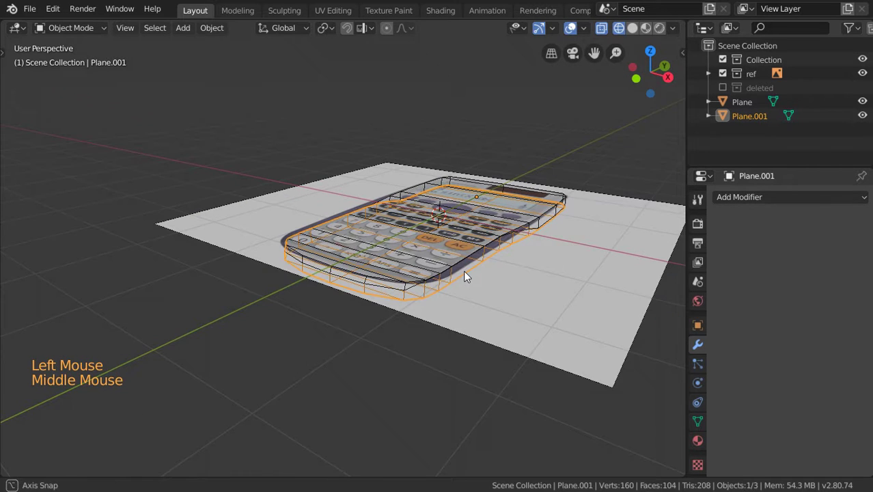
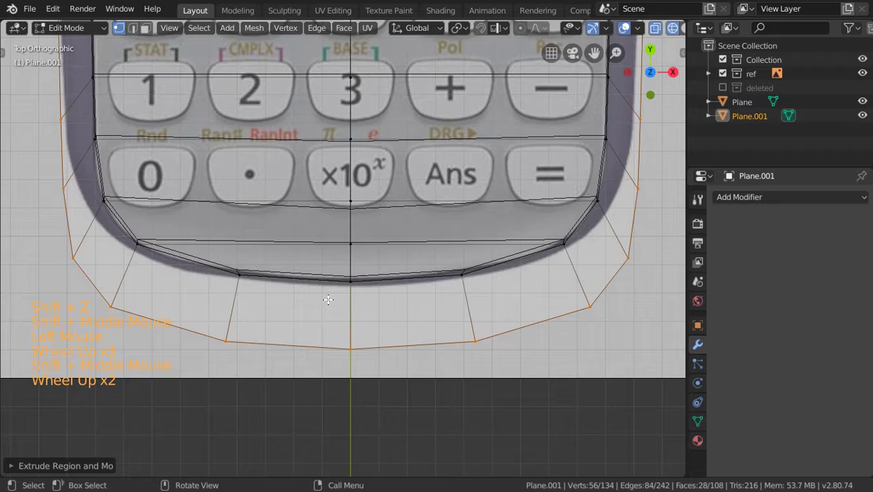
Slide the shell's bottom middle vertex along its edge onto the reference outline.
{"action": "key", "text": "a"}
{"action": "key", "text": "a"}
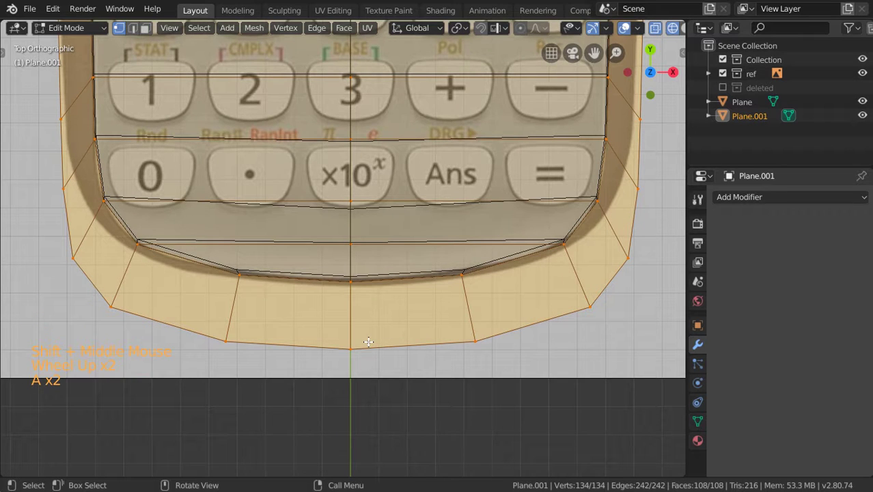
{"action": "key", "text": "a"}
{"action": "key", "text": "b"}
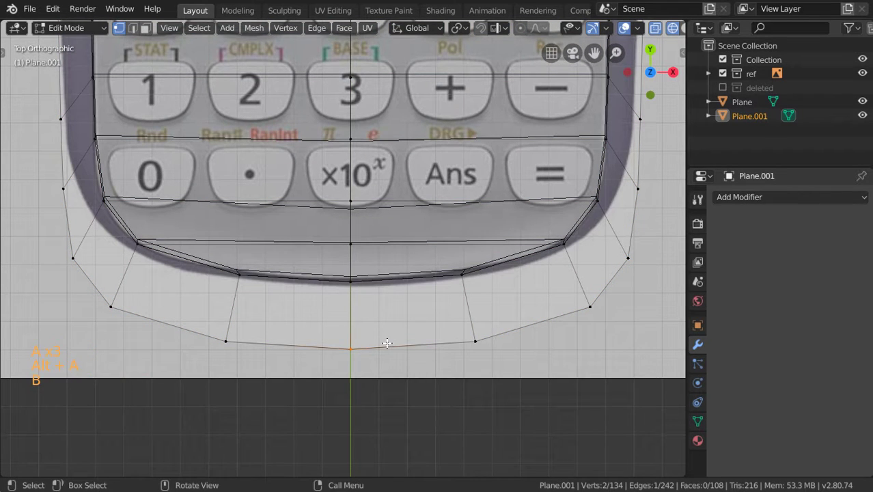
{"action": "key", "text": "g"}
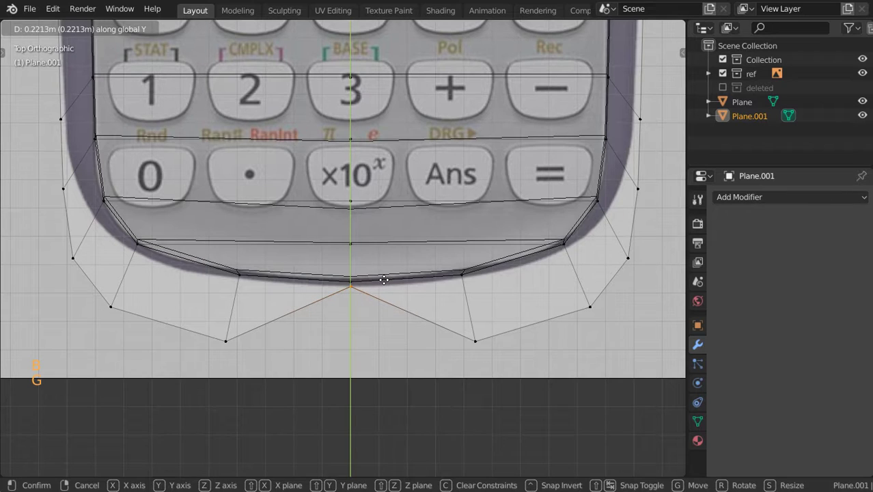
{"action": "key", "text": "alt+a"}
{"action": "key", "text": "b"}
{"action": "key", "text": "g"}
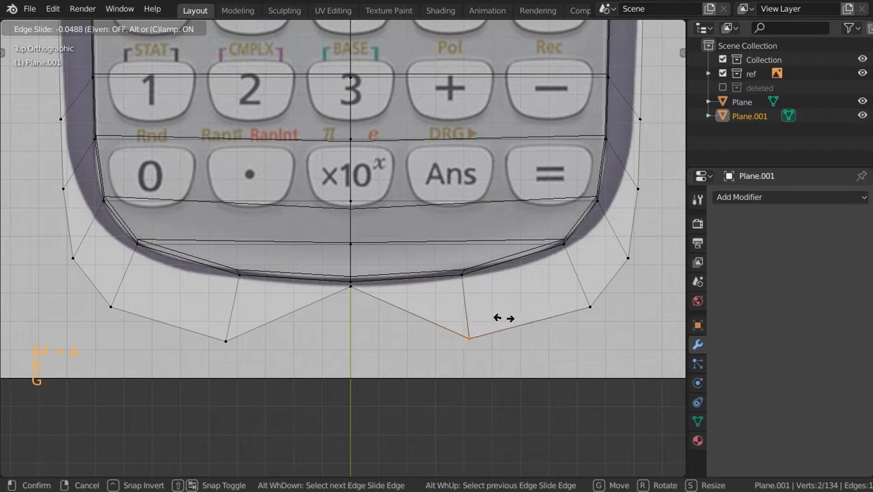
{"action": "key", "text": "g"}
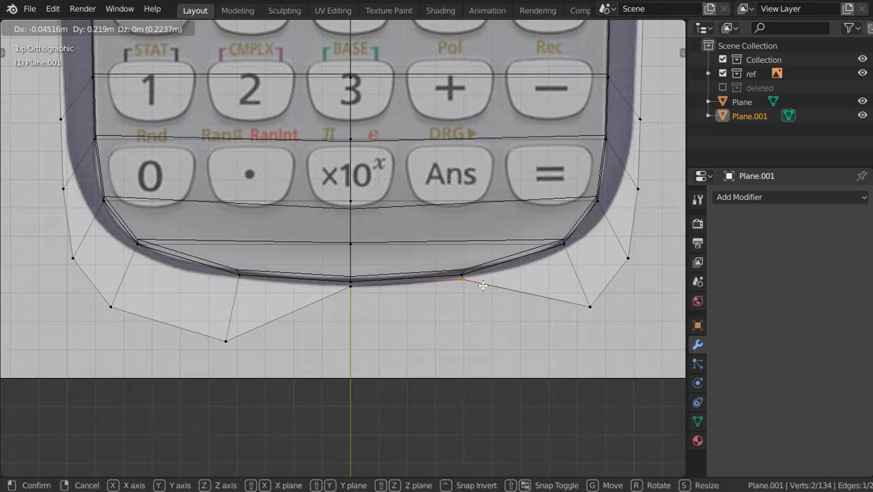
Move the shell's bottom corner vertices inward to hug the calculator's rounded corner.
{"action": "middle_click", "coordinate": [388, 300]}
{"action": "key", "text": "alt+a"}
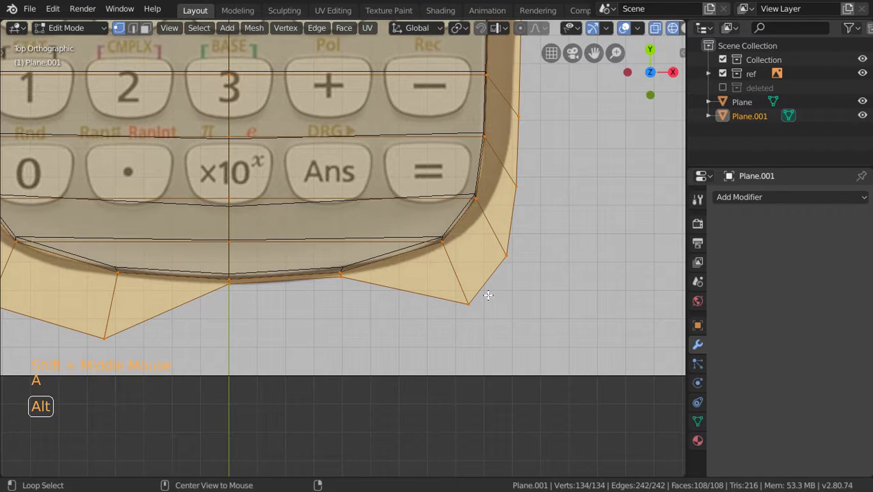
{"action": "key", "text": "a"}
{"action": "key", "text": "b"}
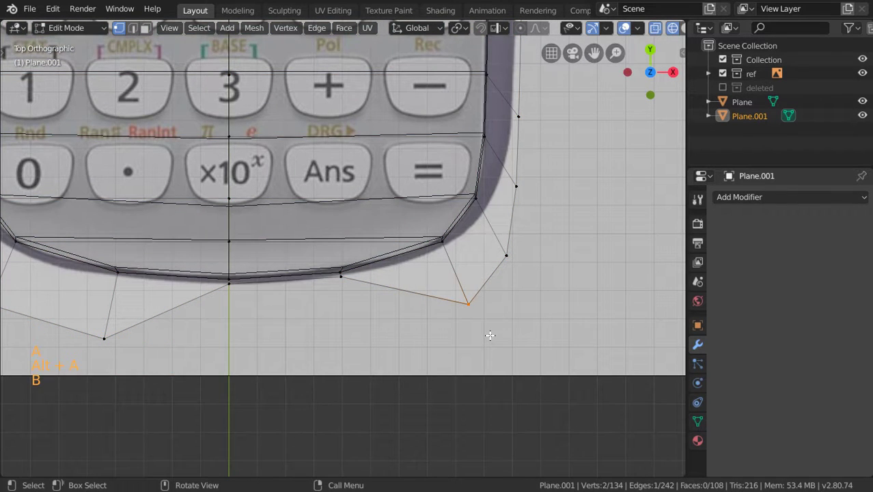
{"action": "key", "text": "g"}
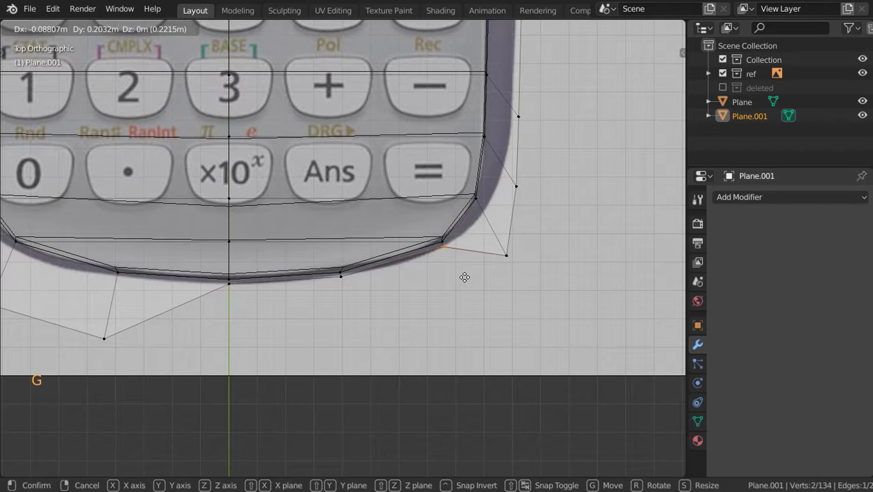
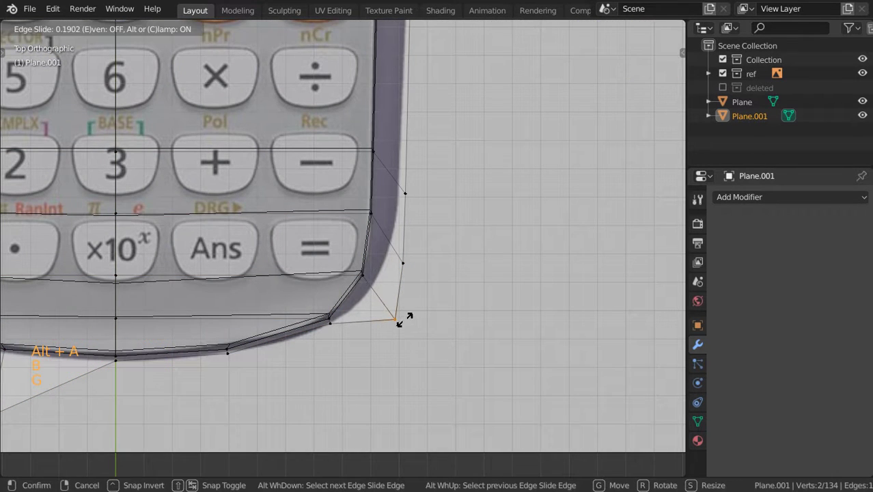
{"action": "key", "text": "g"}
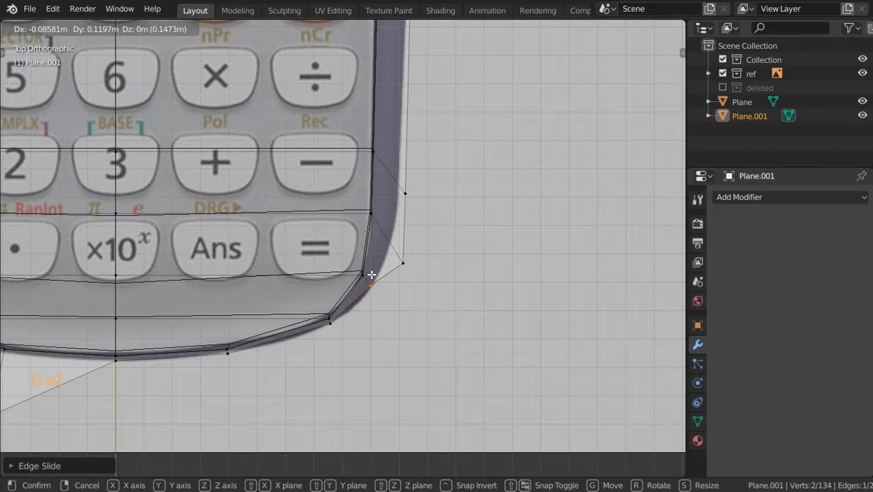
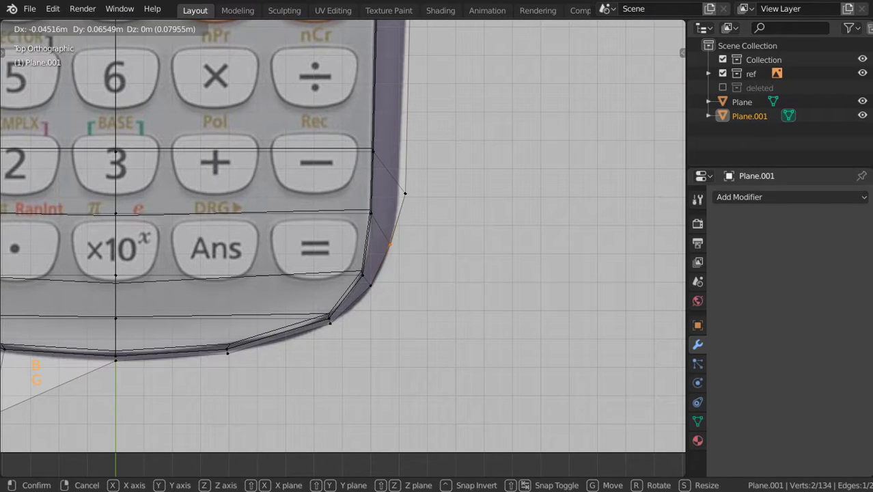
{"action": "key", "text": "alt+a"}
Place the last side vertex of the shell onto the reference outline.
{"action": "key", "text": "b"}
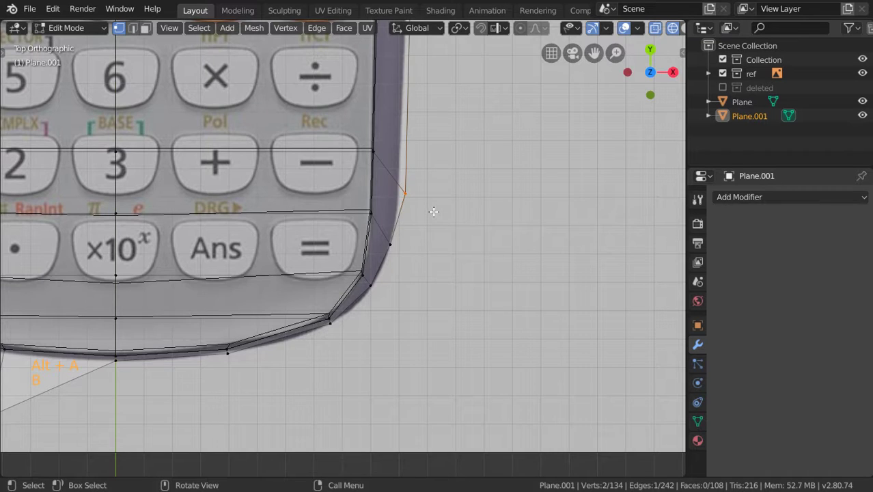
{"action": "key", "text": "g"}
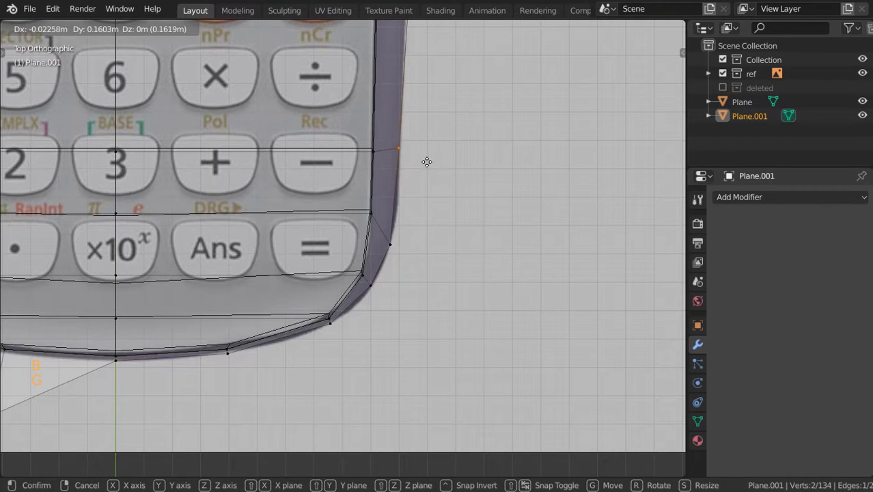
{"action": "scroll", "scroll_direction": "down", "scroll_amount": 3}
{"action": "middle_click", "coordinate": [355, 221]}
{"action": "scroll", "scroll_direction": "down", "scroll_amount": 3}
Isolate the Plane body slab in Object Mode and view it in perspective.
{"action": "key", "text": "Tab"}
{"action": "scroll", "scroll_direction": "down", "scroll_amount": 3}
{"action": "key", "text": "z"}
{"action": "middle_click", "coordinate": [364, 194]}
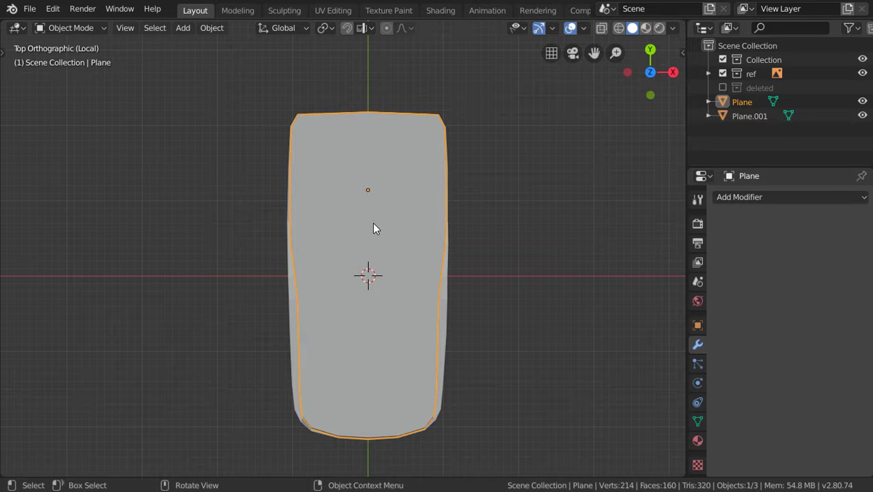
{"action": "middle_click", "coordinate": [297, 165]}
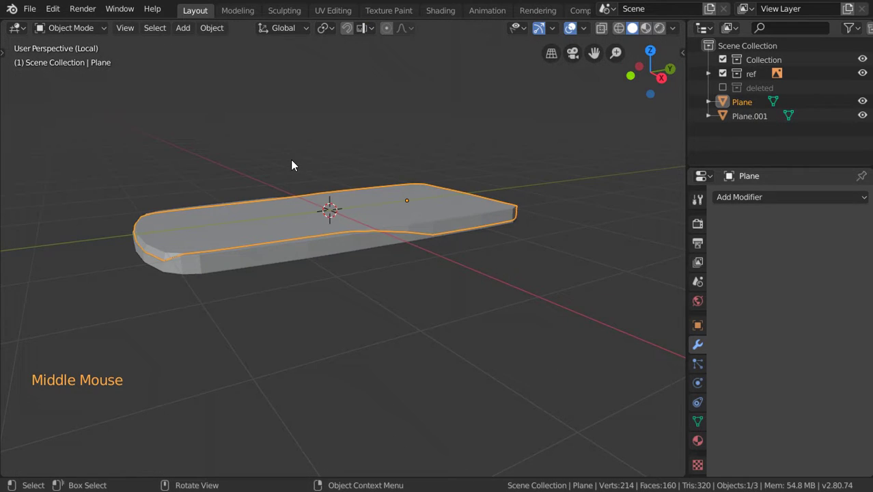